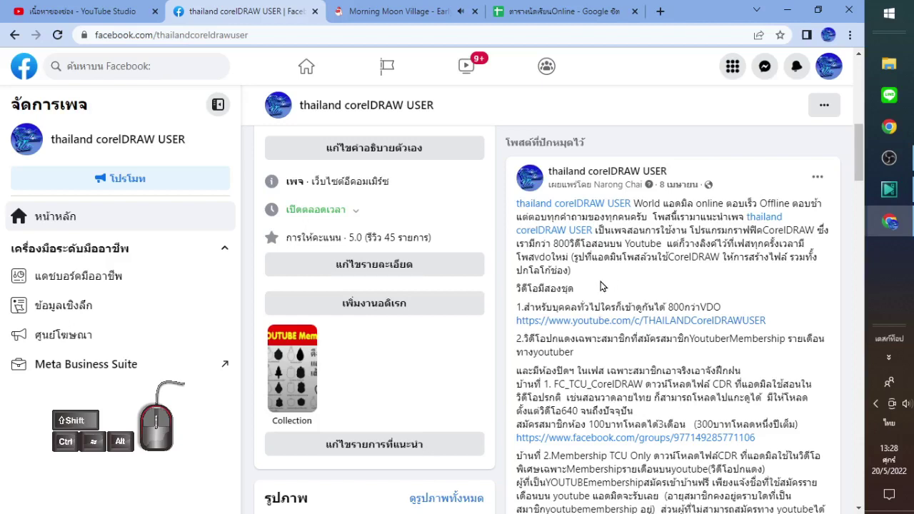
- Scroll through the pinned post on the thailand corelDRAW USER page toward its group link
scroll(up, 3)
scroll(down, 3)
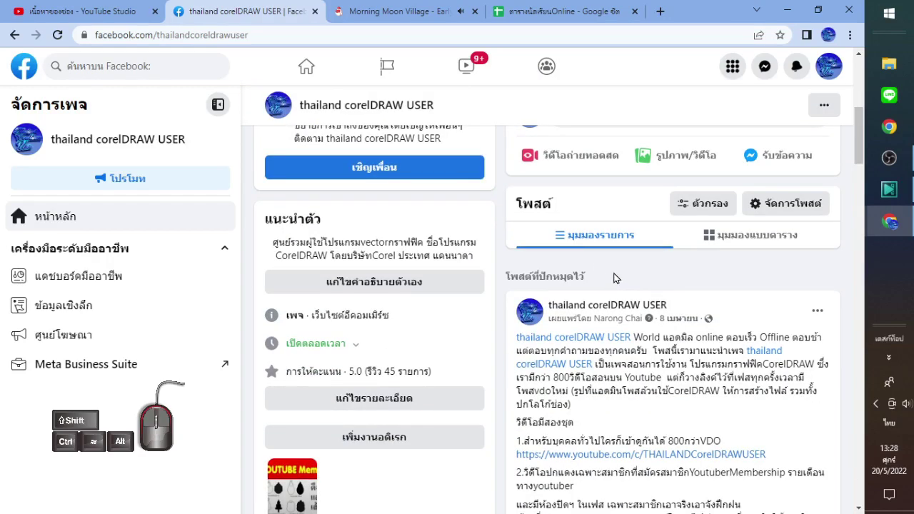
scroll(down, 3)
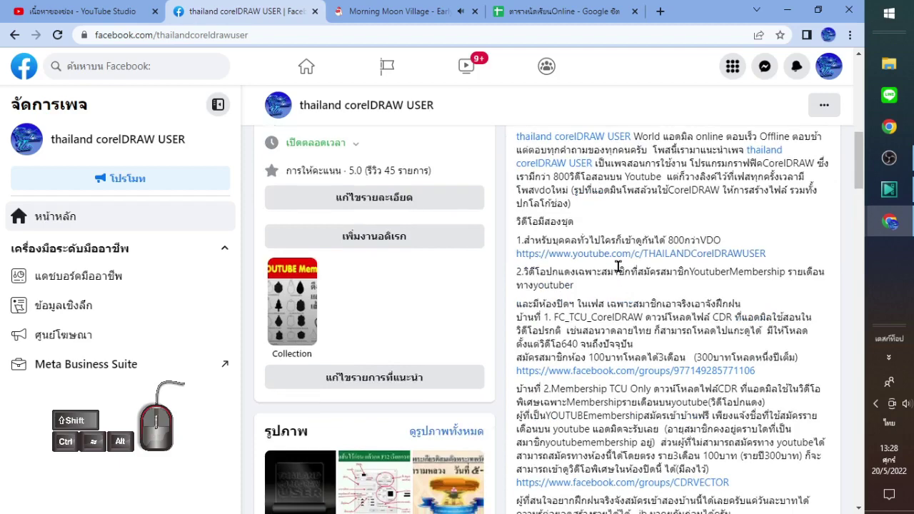
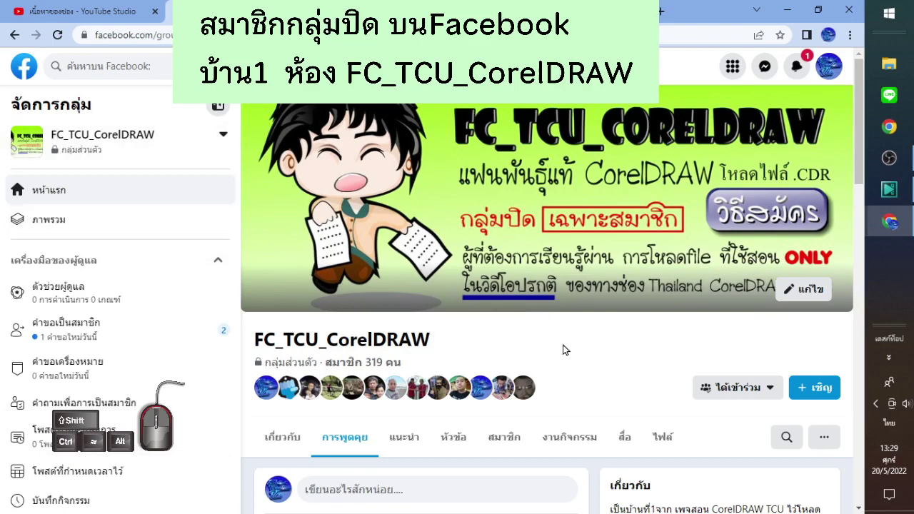
- Show the FC_TCU_CorelDRAW group's Files list and browse its shared .cdr files
scroll(down, 3)
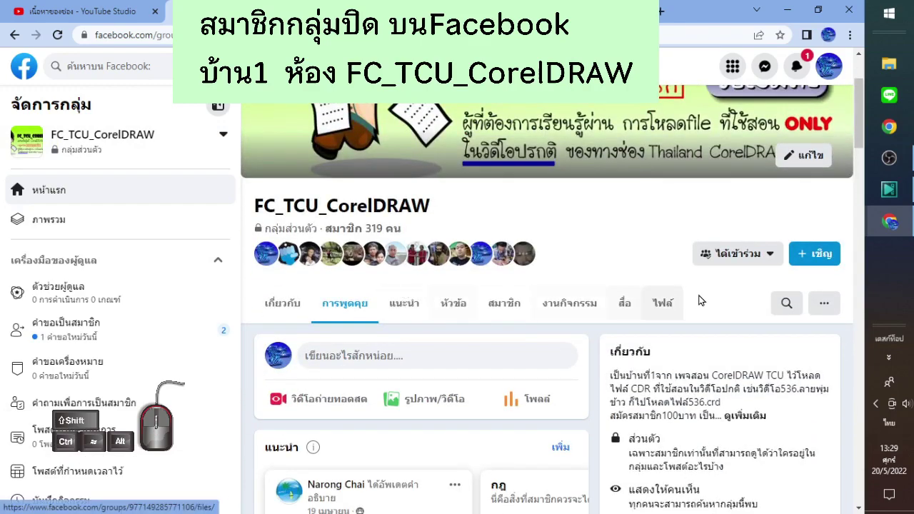
click(676, 313)
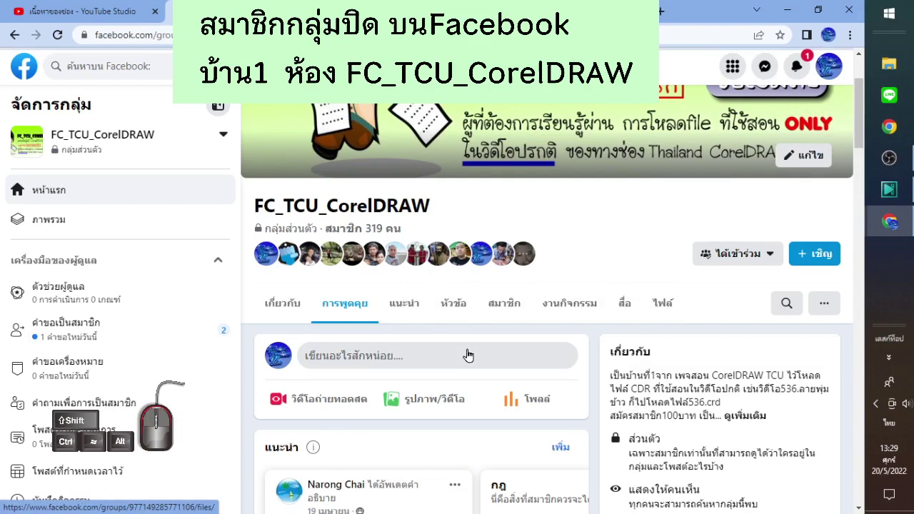
scroll(down, 3)
- Scroll the files list and peek at the managed groups switcher without switching
scroll(down, 3)
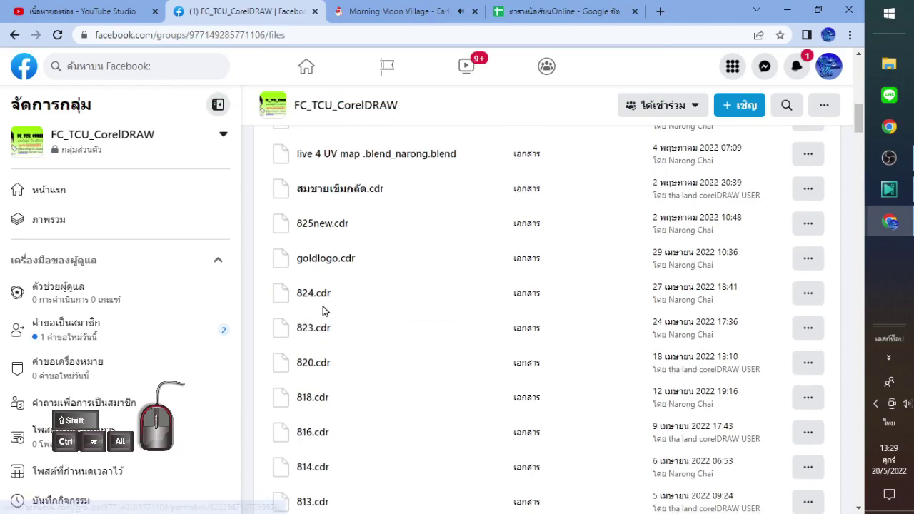
scroll(up, 3)
scroll(up, 3)
scroll(up, 3)
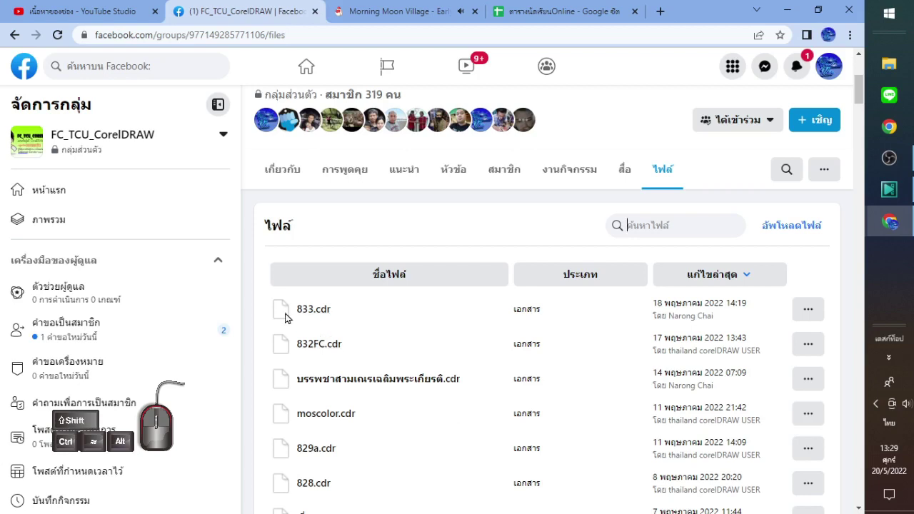
click(114, 148)
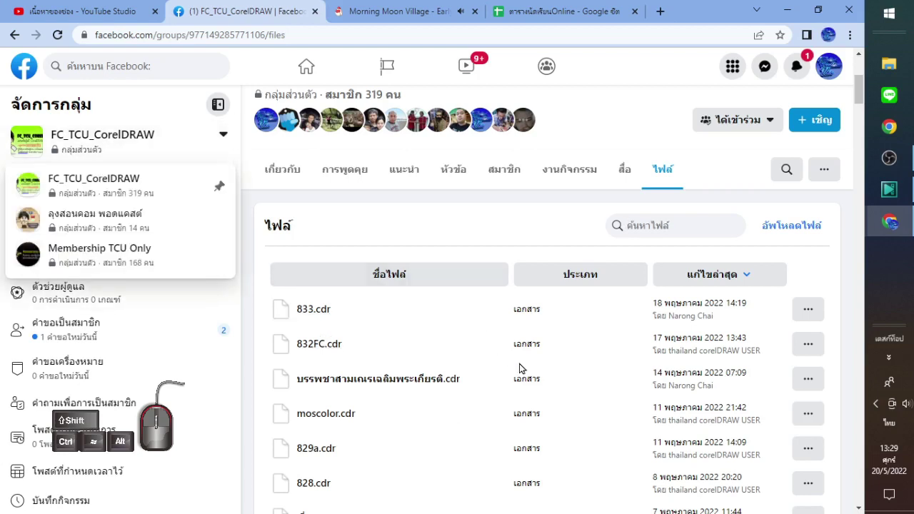
click(472, 228)
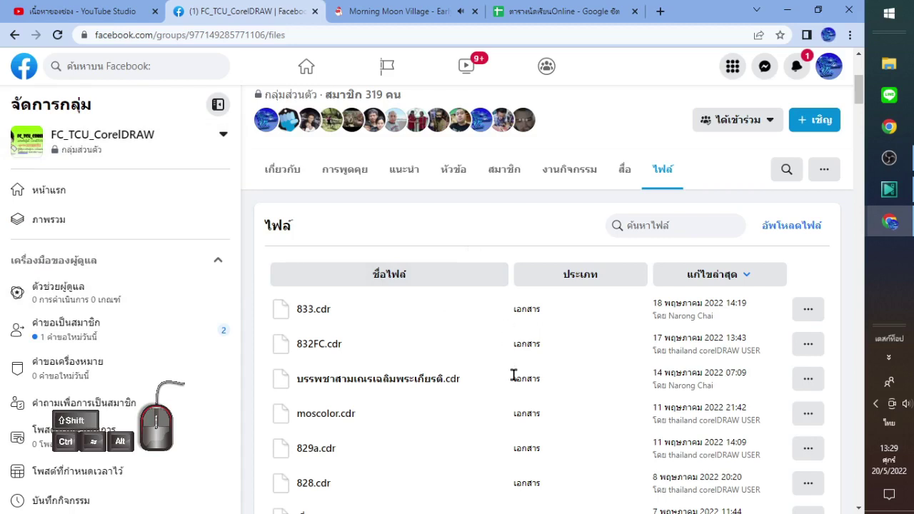
- Reload the group files so 834.cdr, 833.cdr and 832FC.cdr appear at the top
click(64, 43)
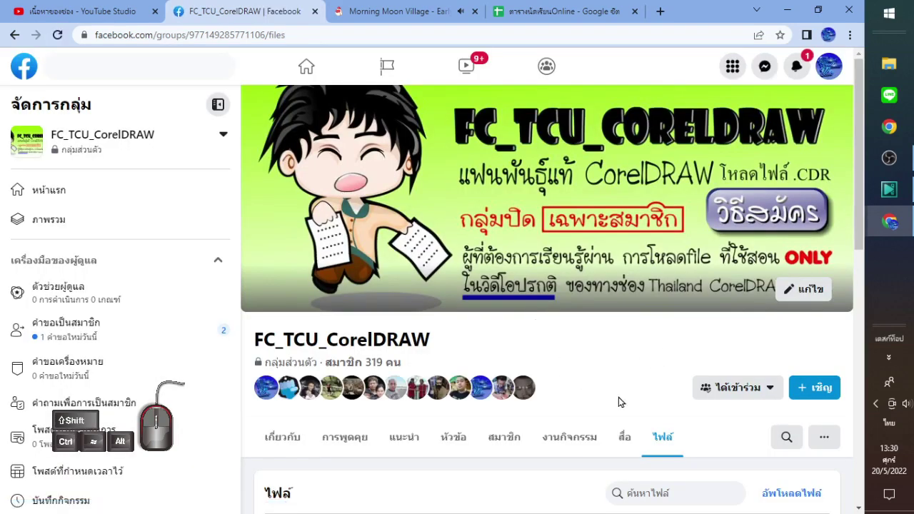
scroll(down, 3)
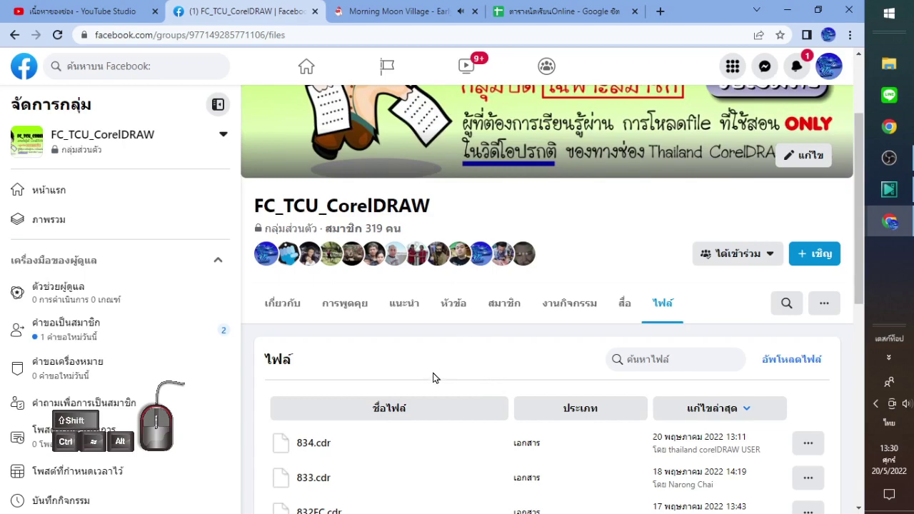
scroll(down, 3)
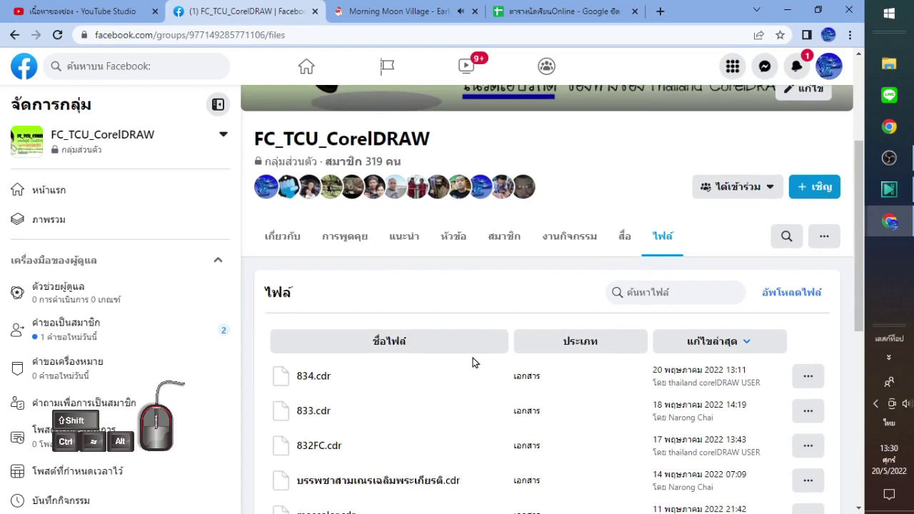
- Go to the Facebook home feed and enter the Membership TCU Only group
click(27, 79)
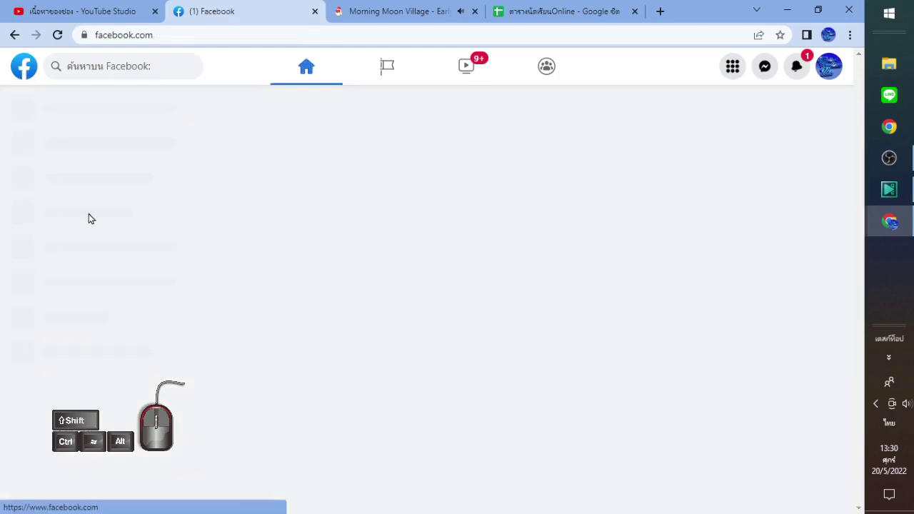
click(102, 476)
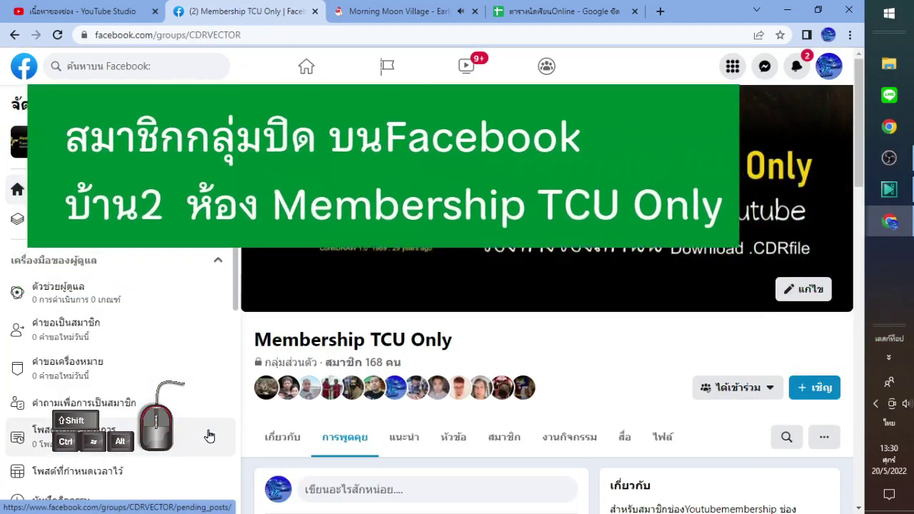
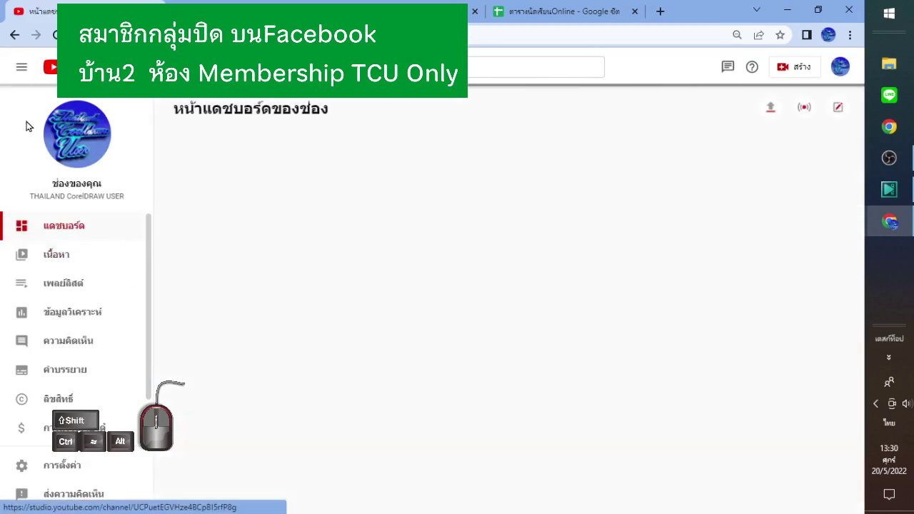
- Bring up the YouTube Studio account menu to reach the THAILAND CorelDRAW USER channel
click(841, 67)
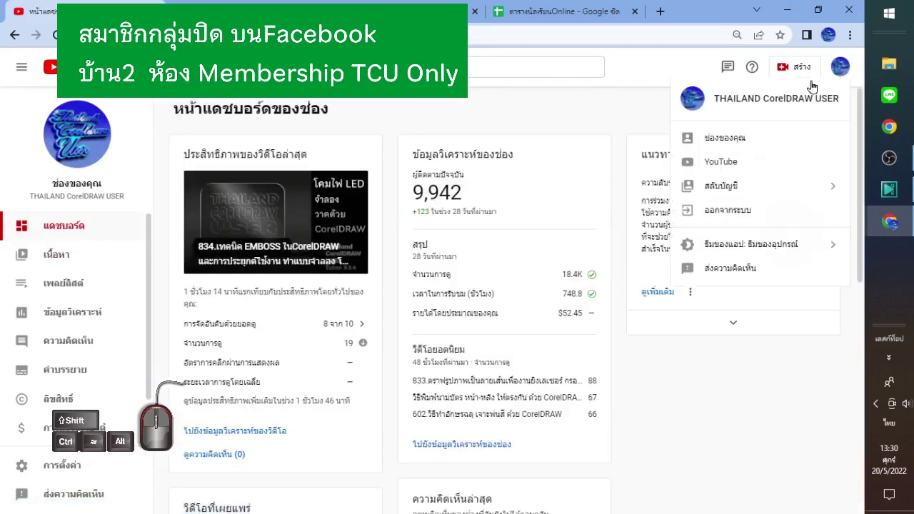
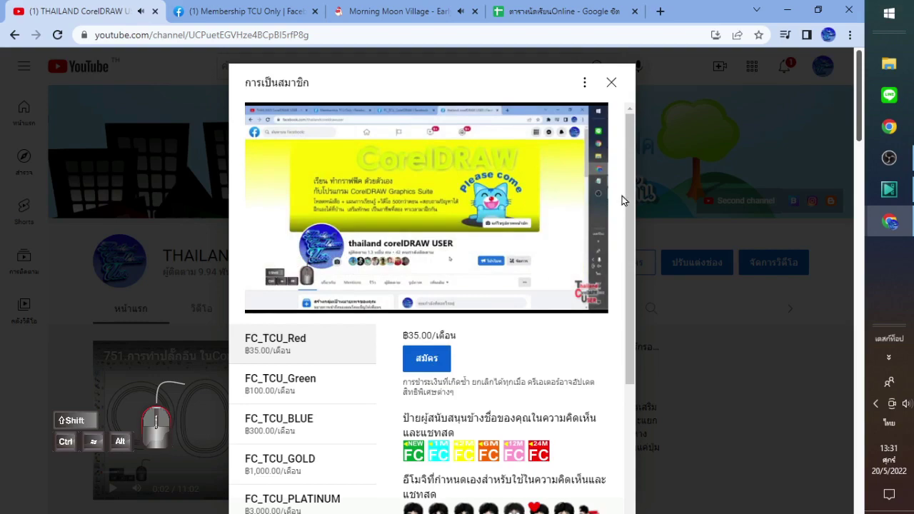
- Dismiss the membership offer, view the members-only shelf, and return to the Membership TCU Only group
click(620, 89)
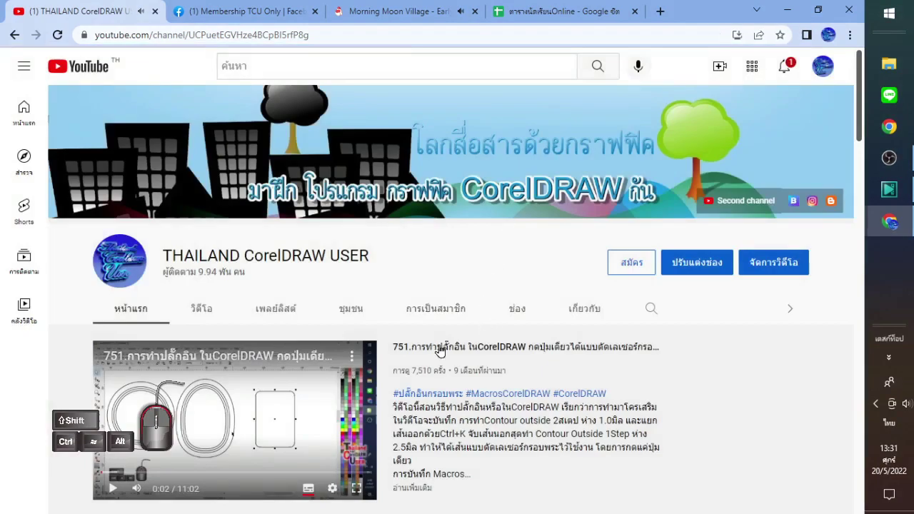
scroll(down, 3)
scroll(down, 3)
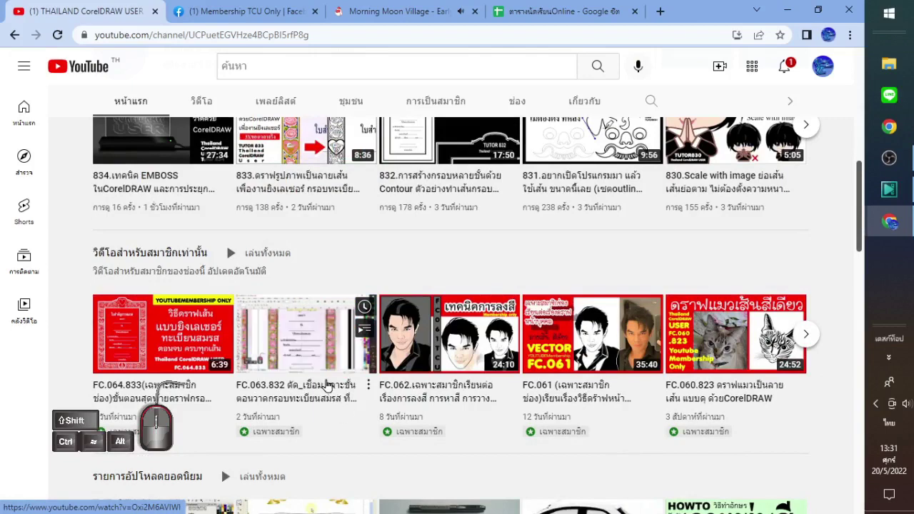
click(264, 9)
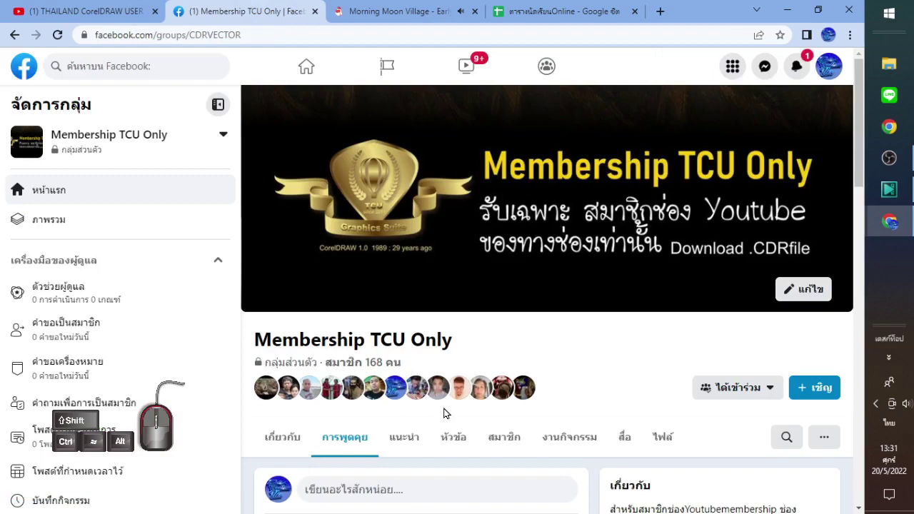
- Browse through the Membership TCU Only group's shared files list
scroll(down, 3)
click(667, 245)
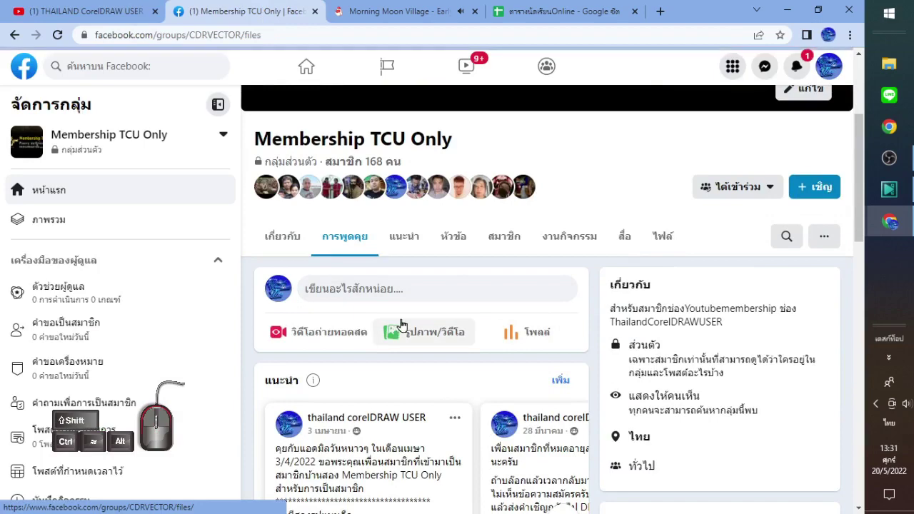
scroll(down, 3)
scroll(down, 3)
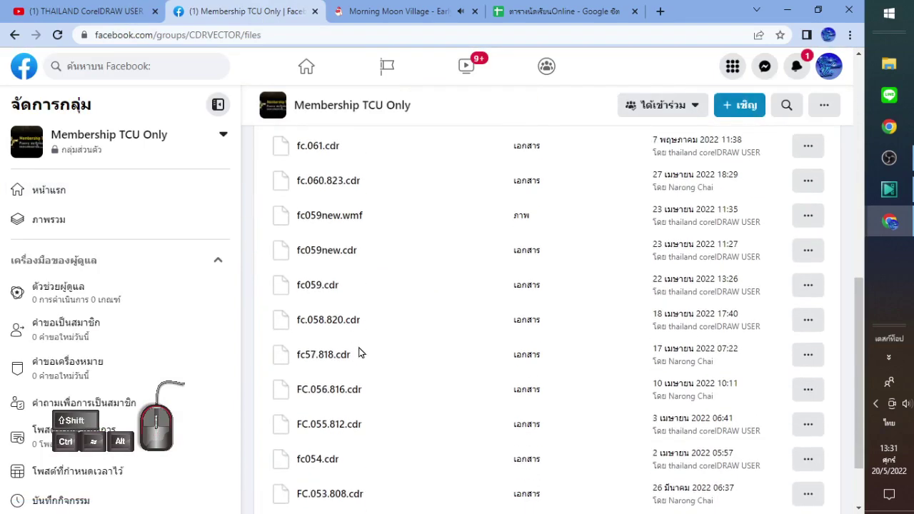
scroll(down, 3)
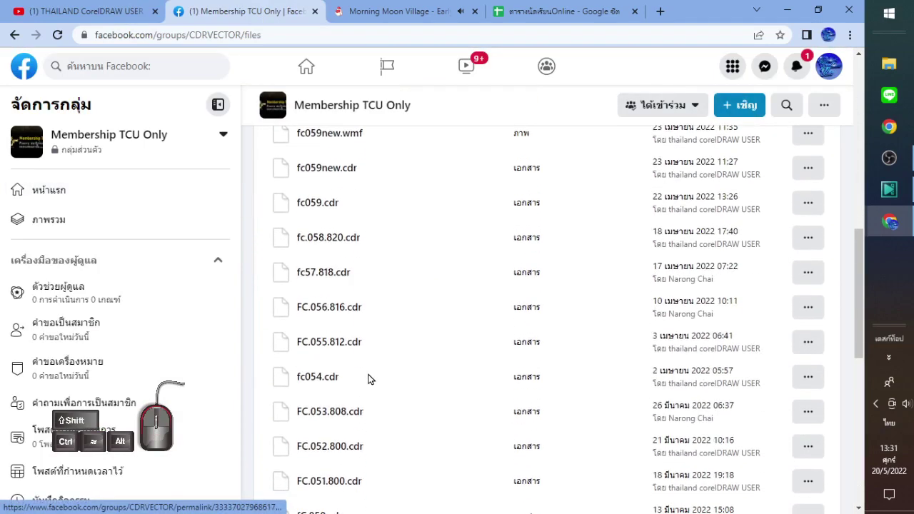
scroll(down, 3)
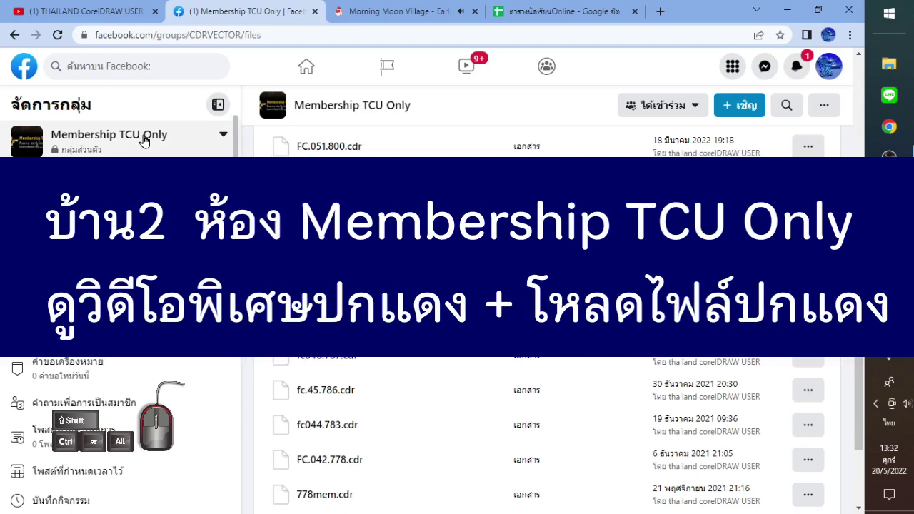
- Scroll back up toward the group feed with the FC064.833 video post
scroll(down, 3)
scroll(up, 3)
scroll(up, 3)
scroll(up, 3)
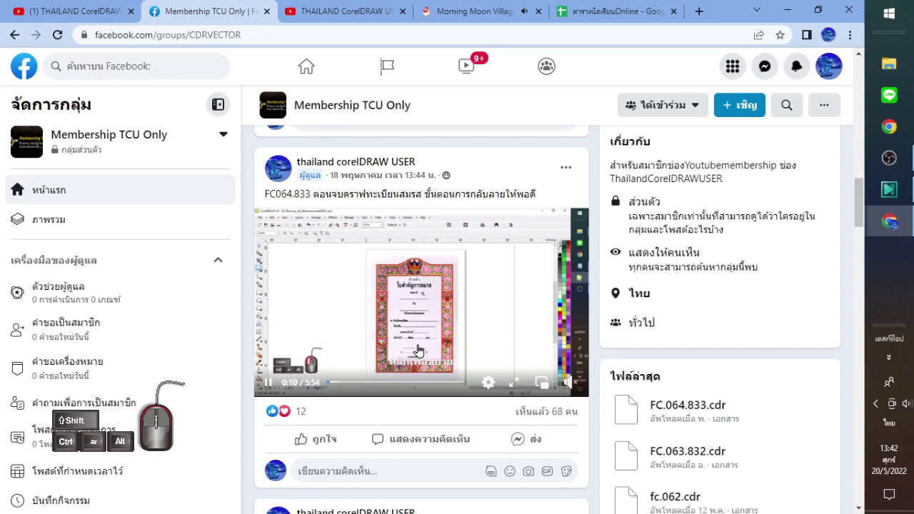
- Browse the group's member video posts and jump ahead in the FC.061 tutorial video
scroll(down, 3)
scroll(down, 3)
scroll(down, 3)
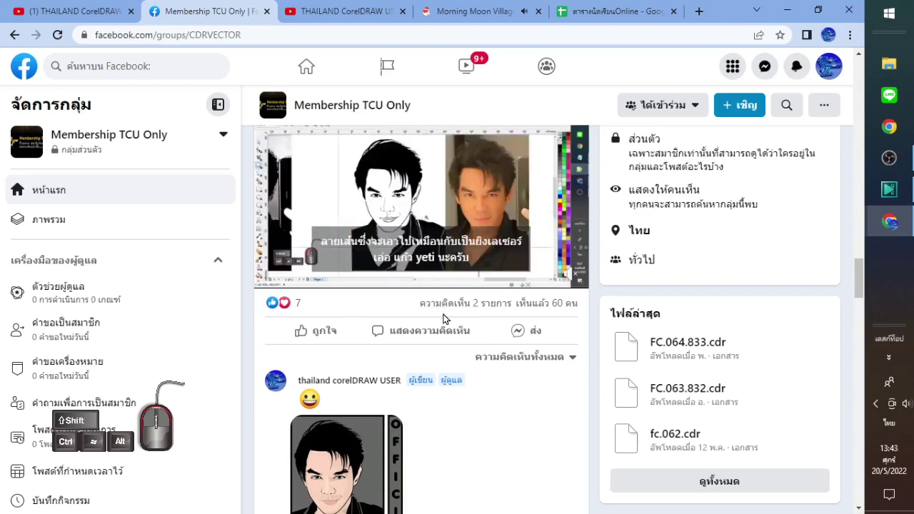
scroll(down, 3)
scroll(down, 3)
scroll(up, 3)
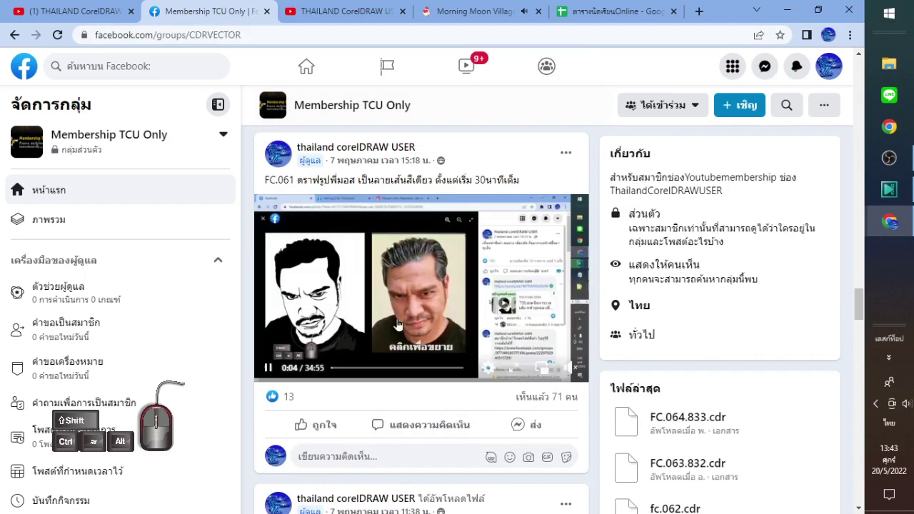
click(378, 372)
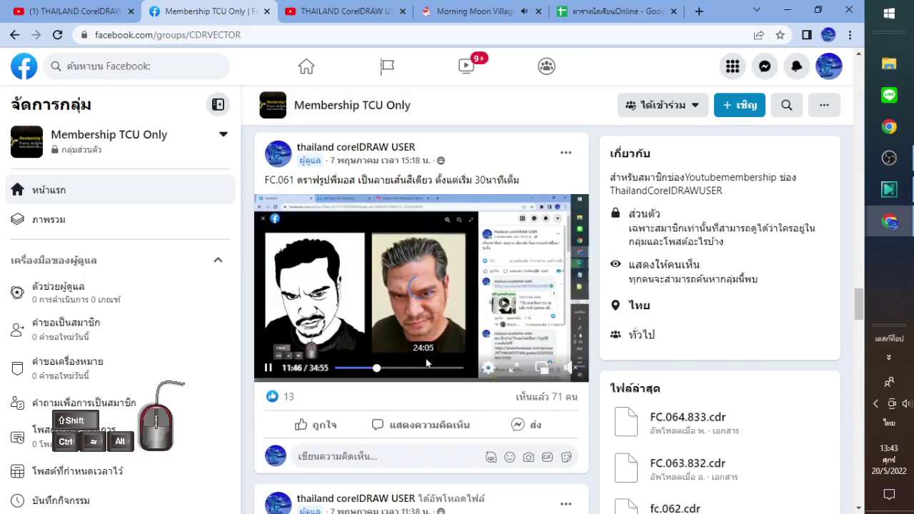
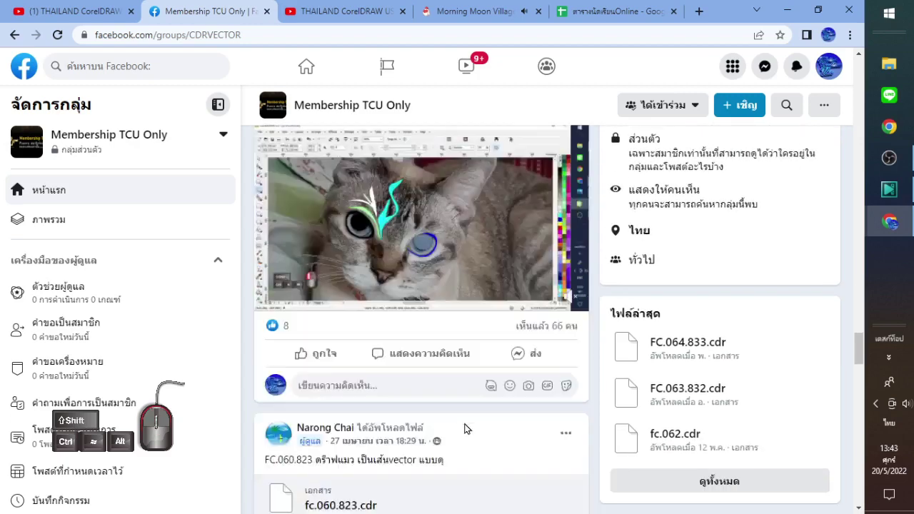
- Scroll back through the feed toward the group's Files section of uploaded CorelDRAW files
scroll(up, 3)
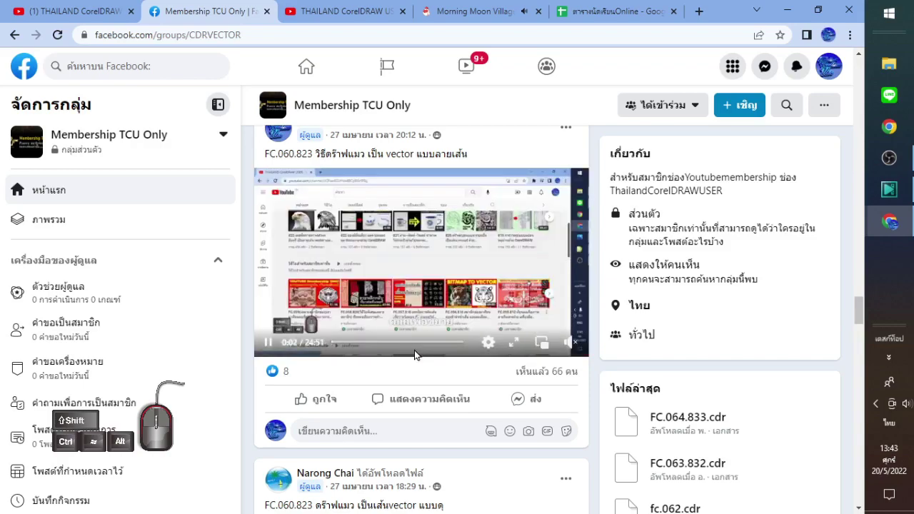
scroll(up, 3)
scroll(down, 3)
scroll(up, 3)
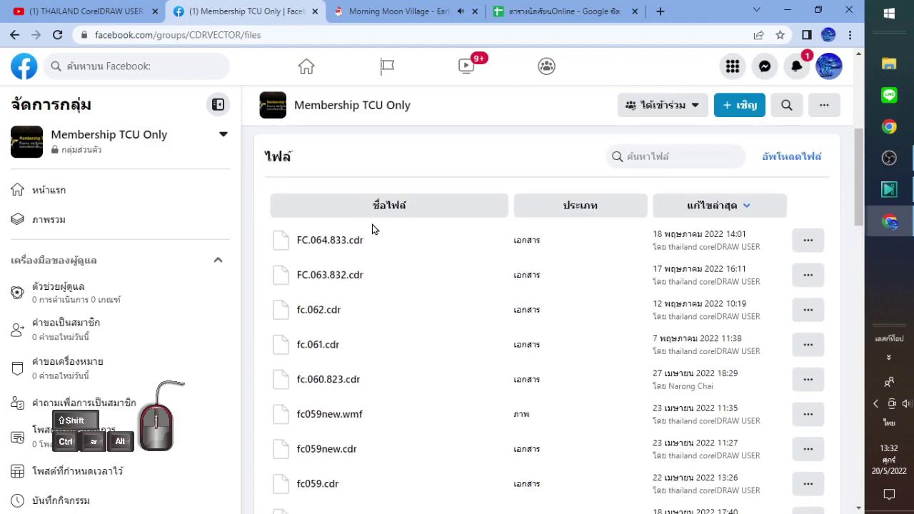
- Switch to the THAILAND CorelDRAW USER YouTube channel home with its members-only videos
click(110, 12)
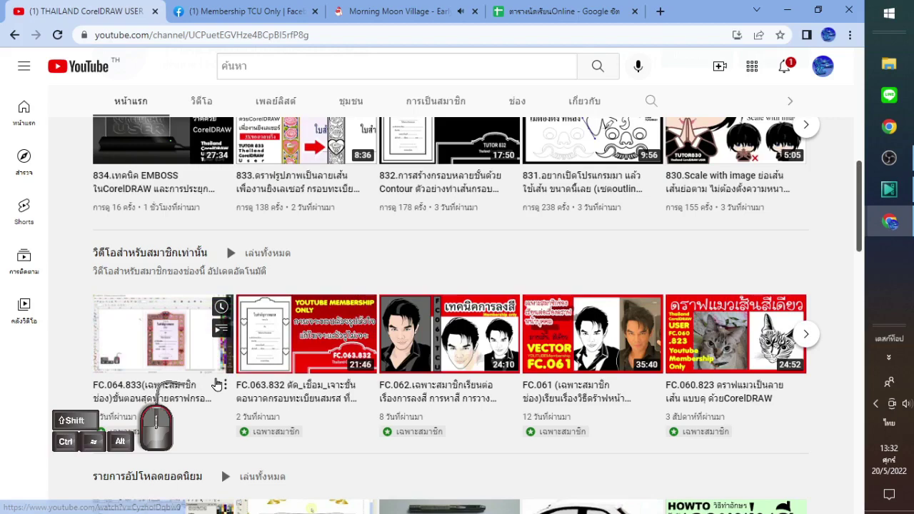
- Advance the members-only row to older videos like FC.056.816, FC.055.812 and FC.054
scroll(down, 3)
scroll(up, 3)
click(816, 407)
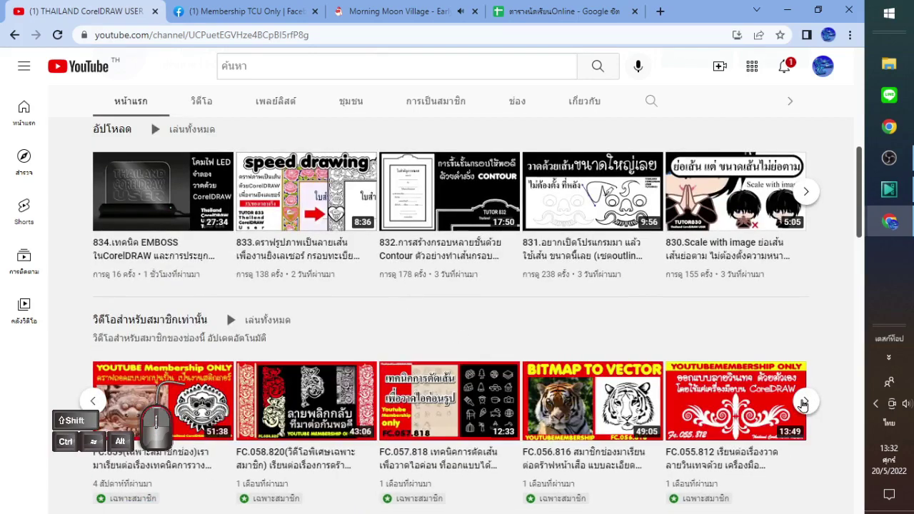
click(811, 408)
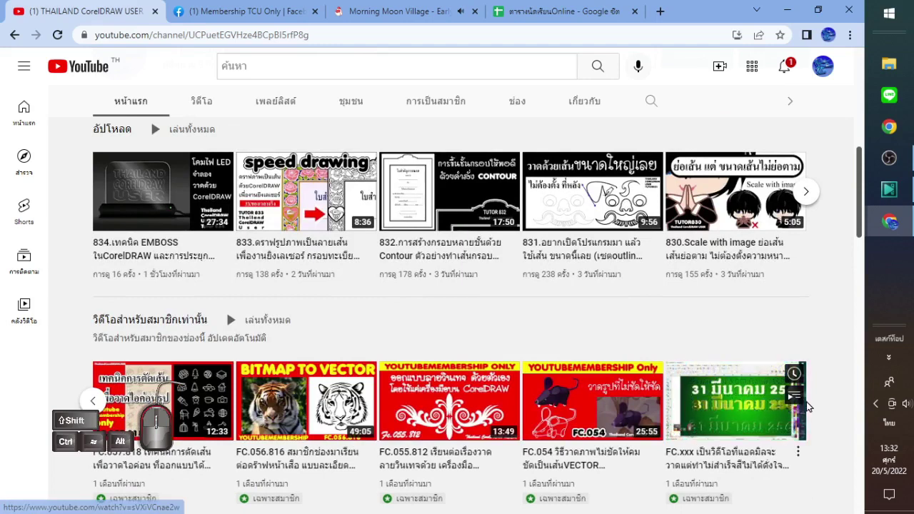
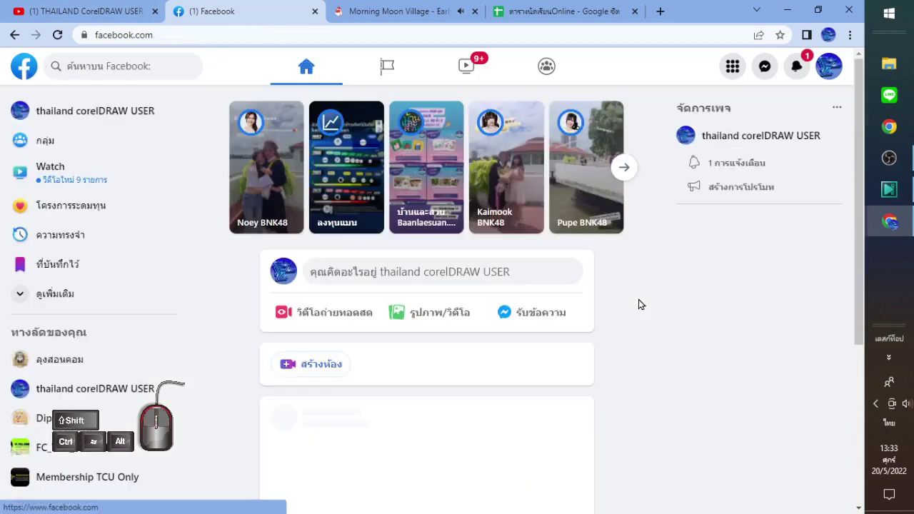
- Go to the thailand corelDRAW USER page and scroll down to its pinned post
click(103, 388)
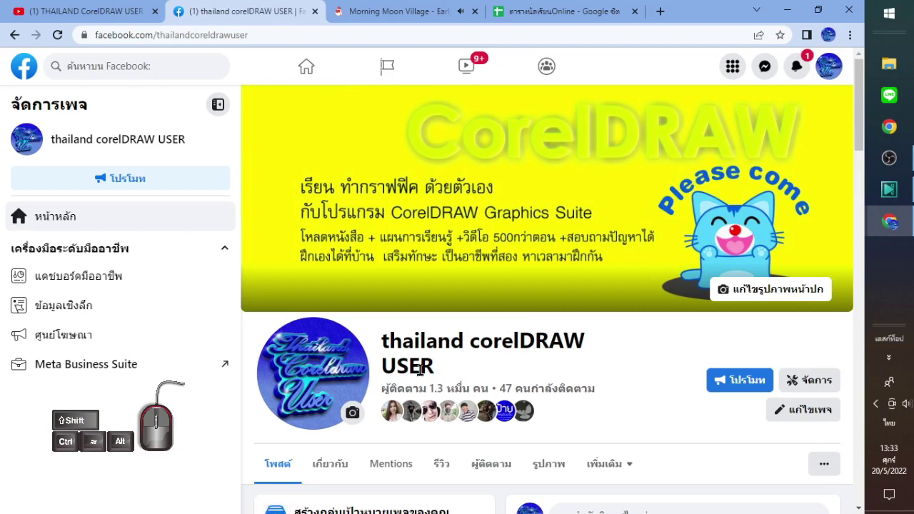
scroll(down, 3)
scroll(up, 3)
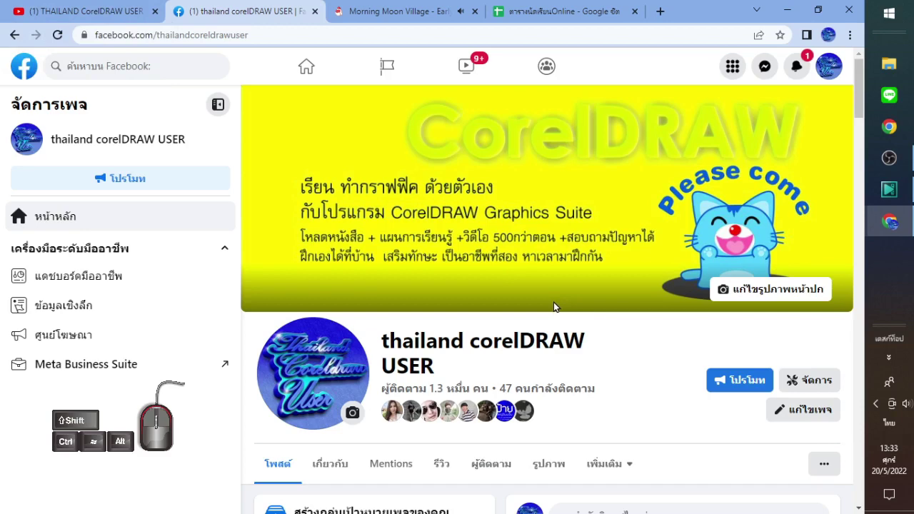
scroll(down, 3)
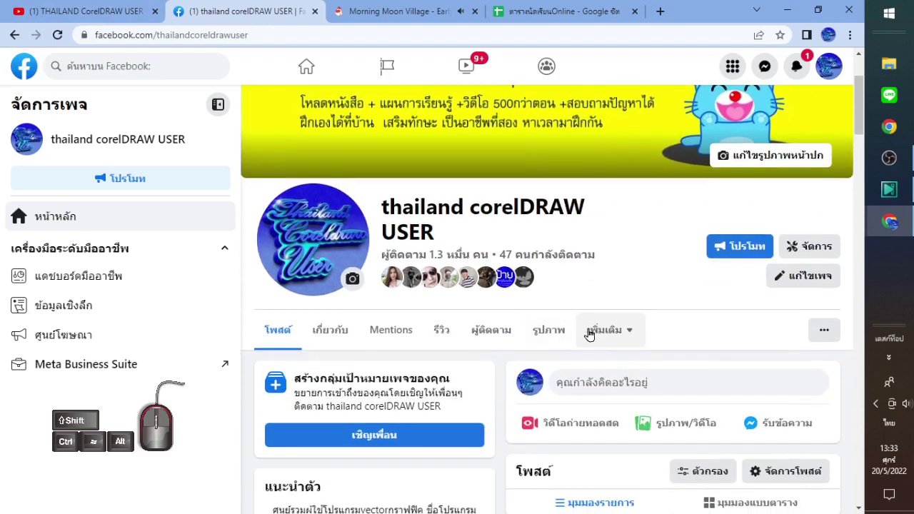
scroll(down, 3)
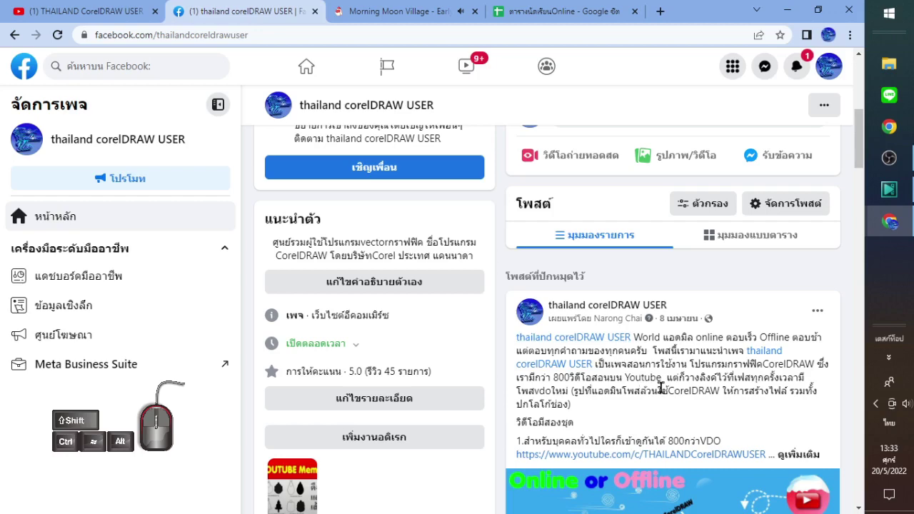
scroll(down, 3)
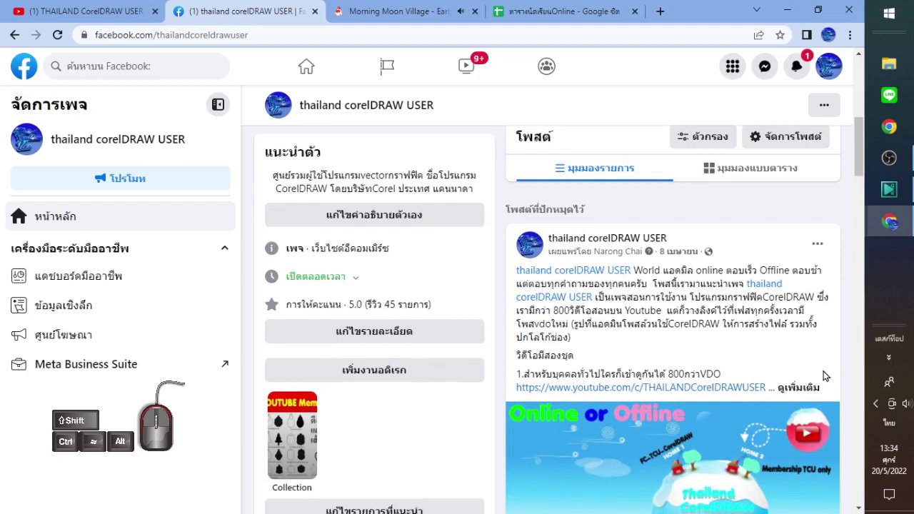
- Expand the pinned post to show its full membership details and group links
click(814, 395)
scroll(down, 3)
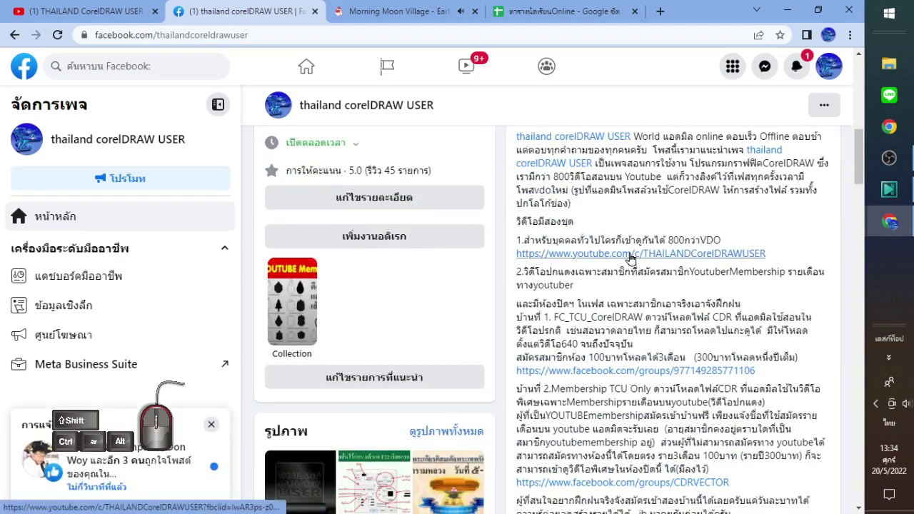
- Follow the post's link to the THAILAND CorelDRAW USER YouTube channel
click(633, 255)
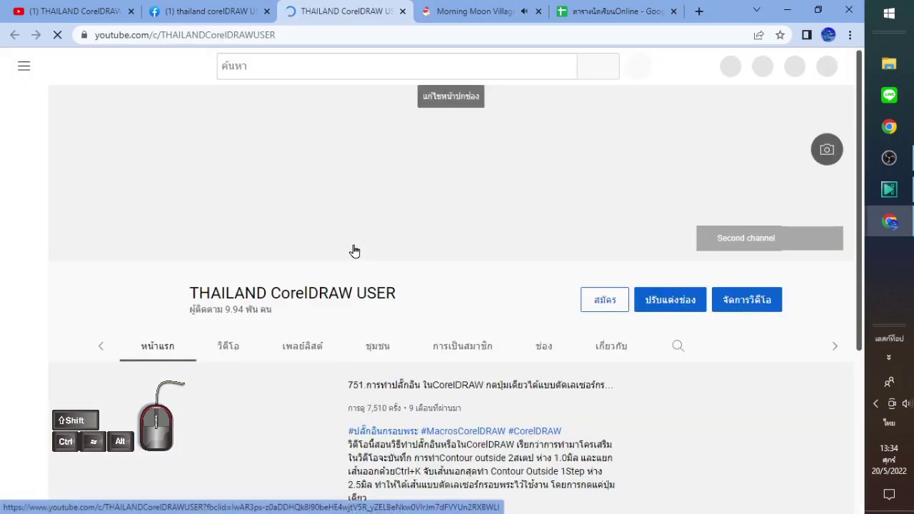
scroll(down, 3)
scroll(down, 3)
scroll(up, 3)
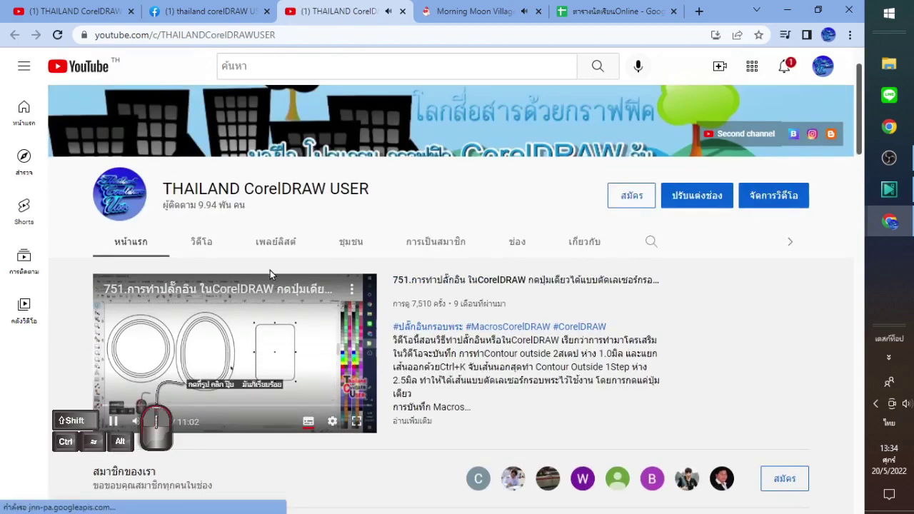
- Browse the channel's Playlists page through its saved and CorelDRAW course playlist shelves
click(274, 246)
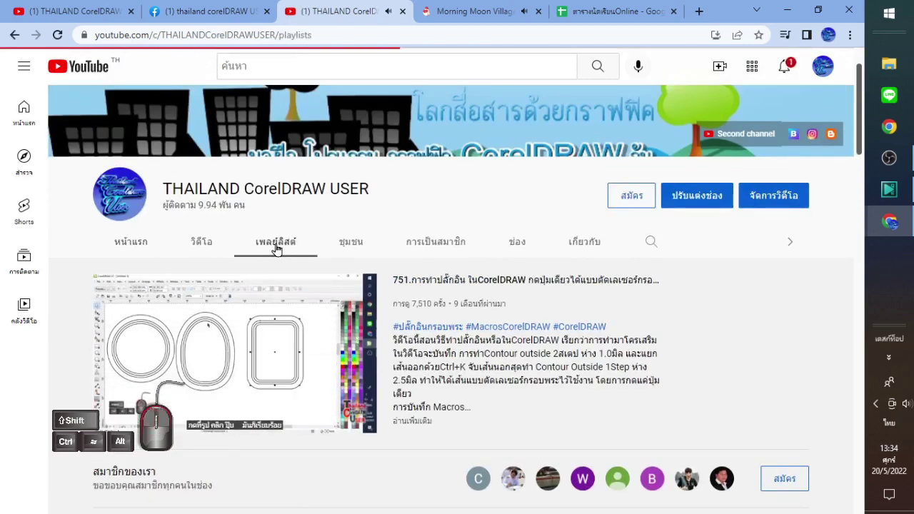
scroll(down, 3)
scroll(down, 3)
scroll(down, 3)
scroll(down, 3)
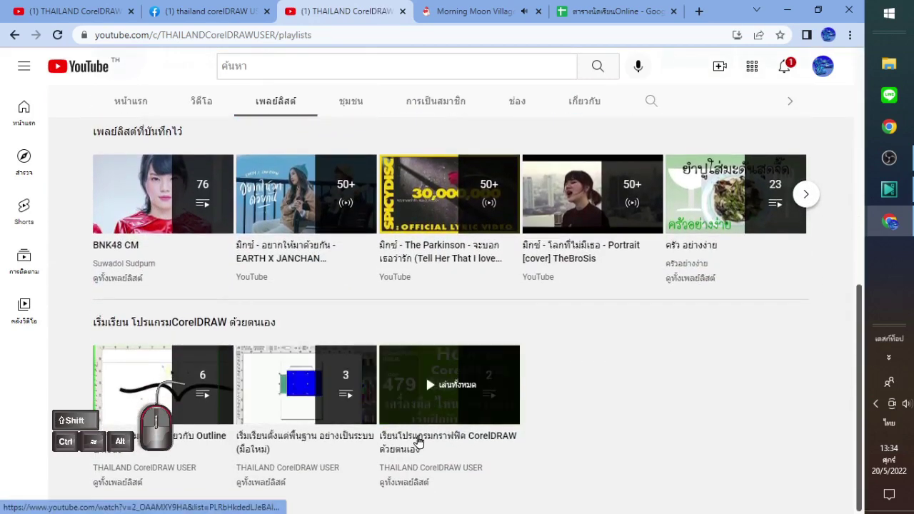
scroll(down, 3)
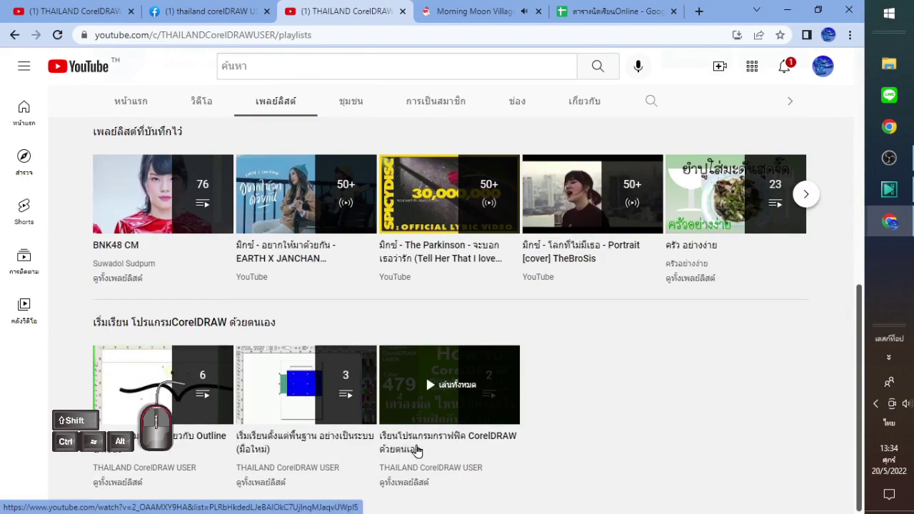
scroll(down, 3)
scroll(up, 3)
scroll(up, 3)
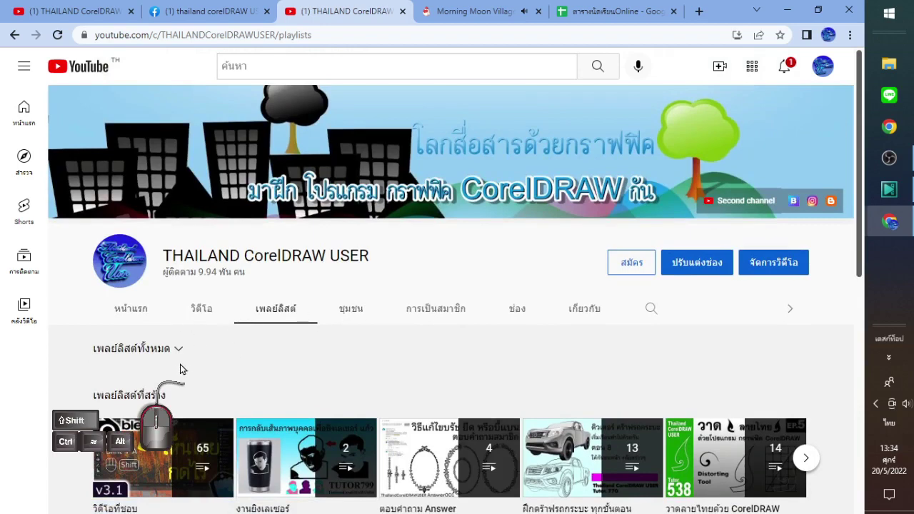
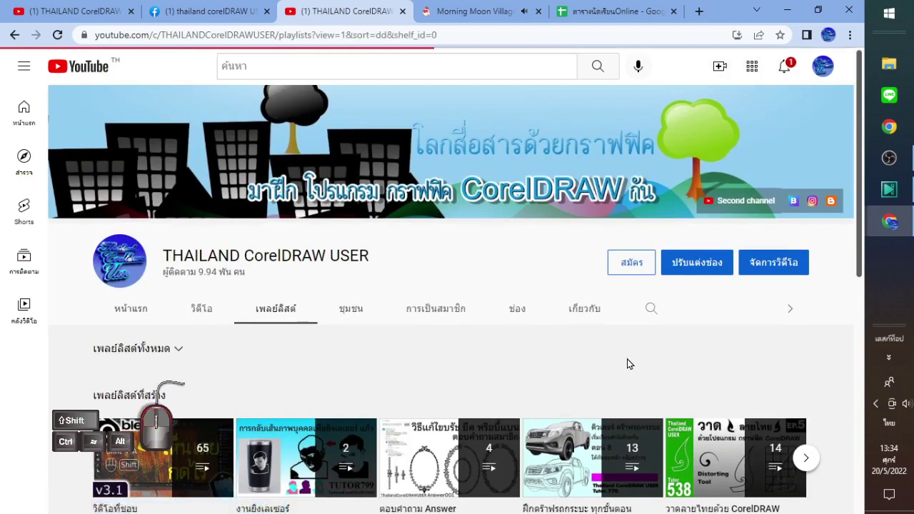
scroll(down, 3)
scroll(down, 3)
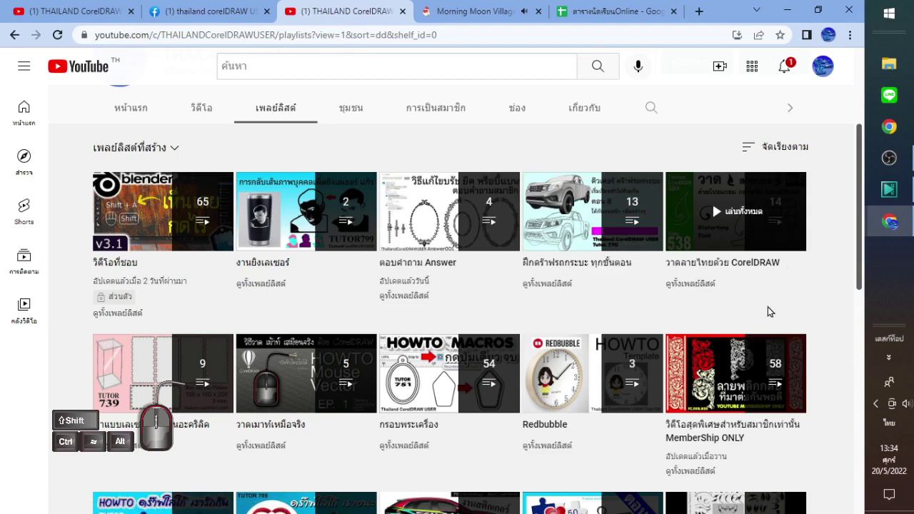
scroll(down, 3)
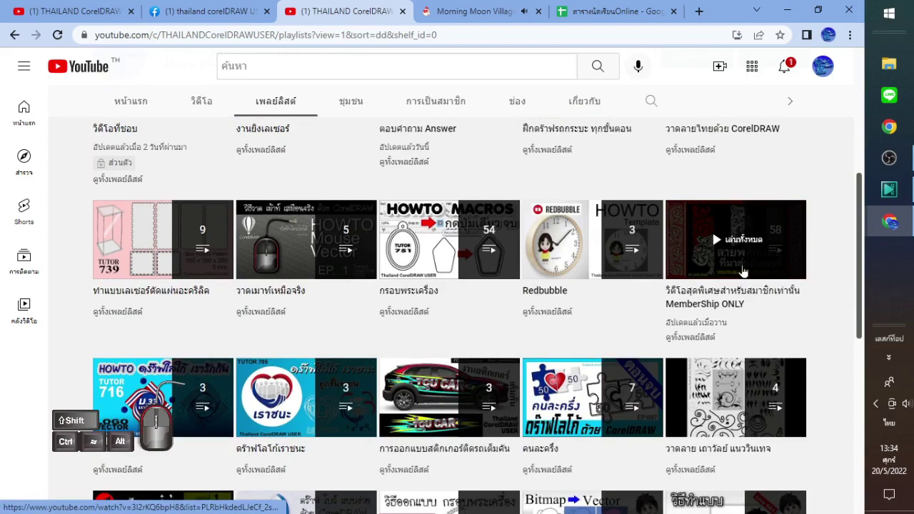
scroll(down, 3)
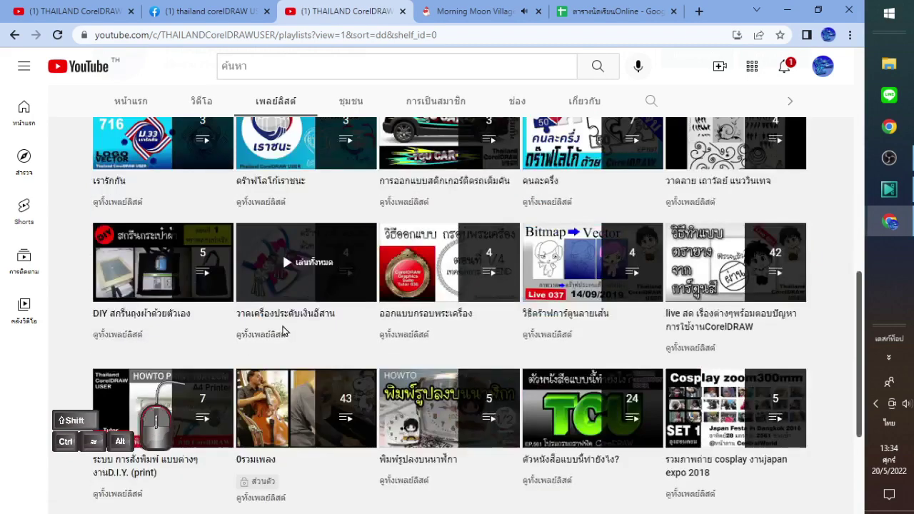
scroll(up, 3)
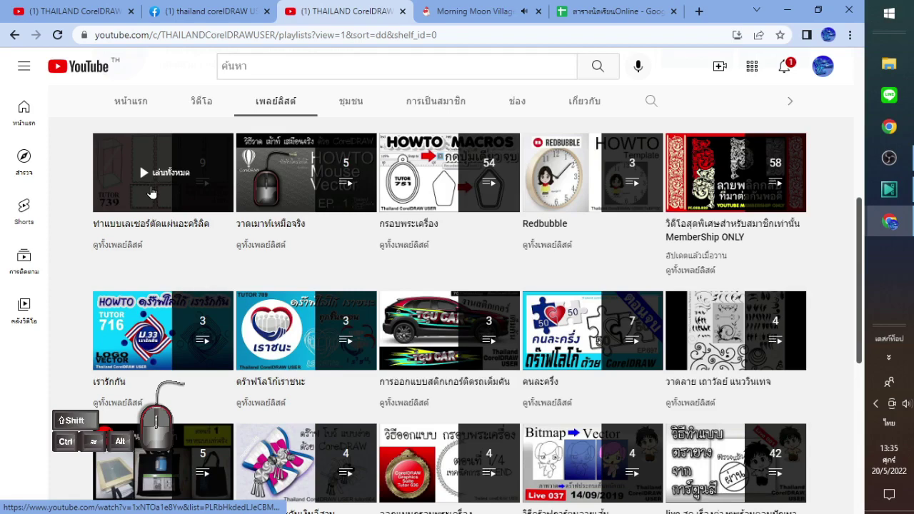
scroll(down, 3)
scroll(down, 3)
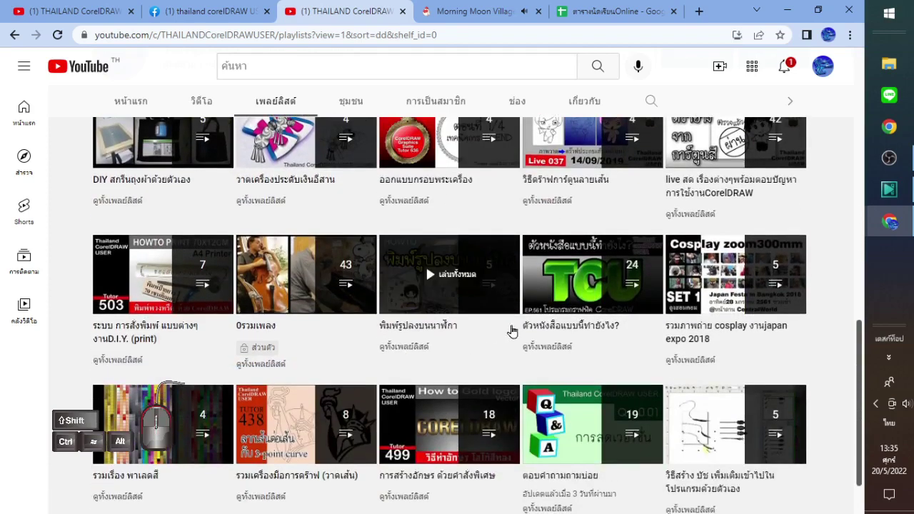
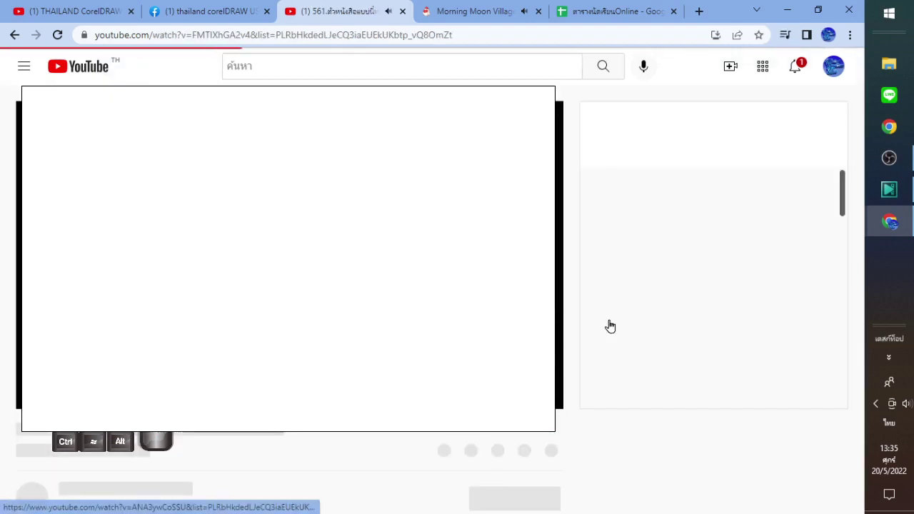
scroll(down, 3)
scroll(down, 3)
scroll(down, 3)
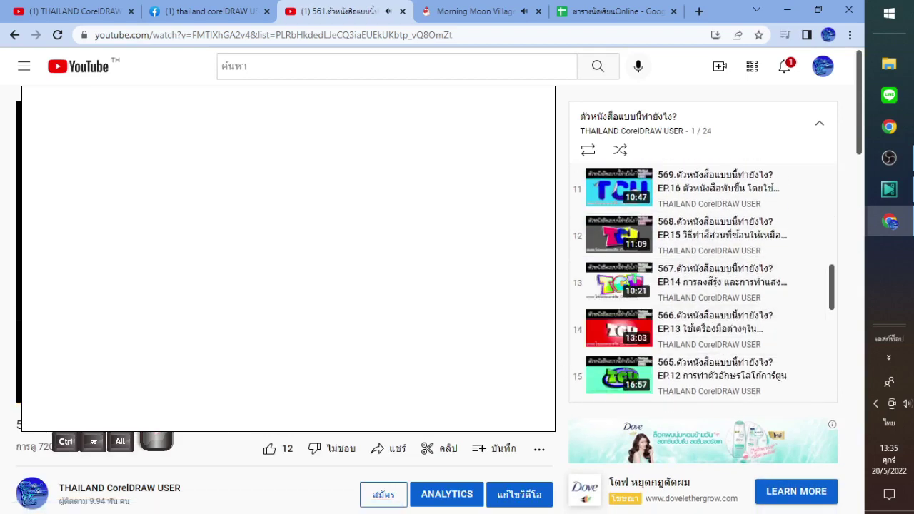
scroll(down, 3)
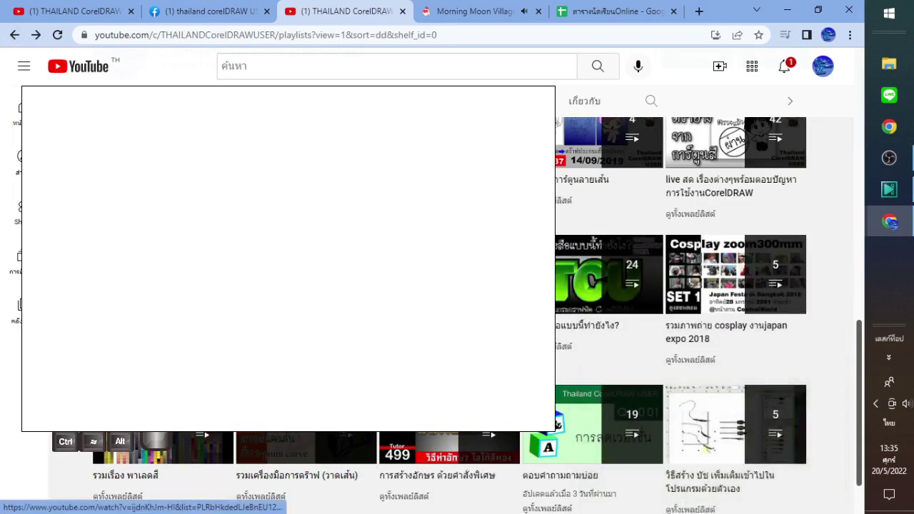
scroll(down, 3)
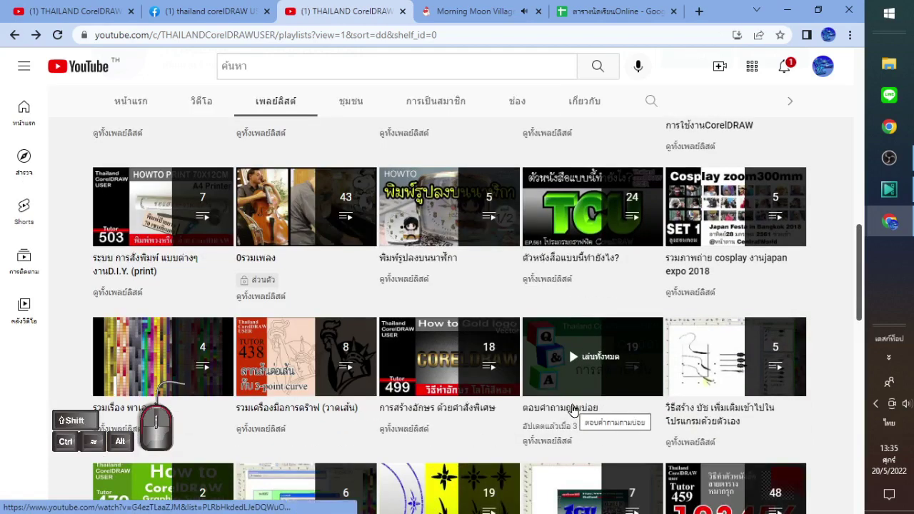
- Play the 19-video ตอบคำถามถามบ่อย Q&A playlist from Q001 and look through its video list
click(575, 409)
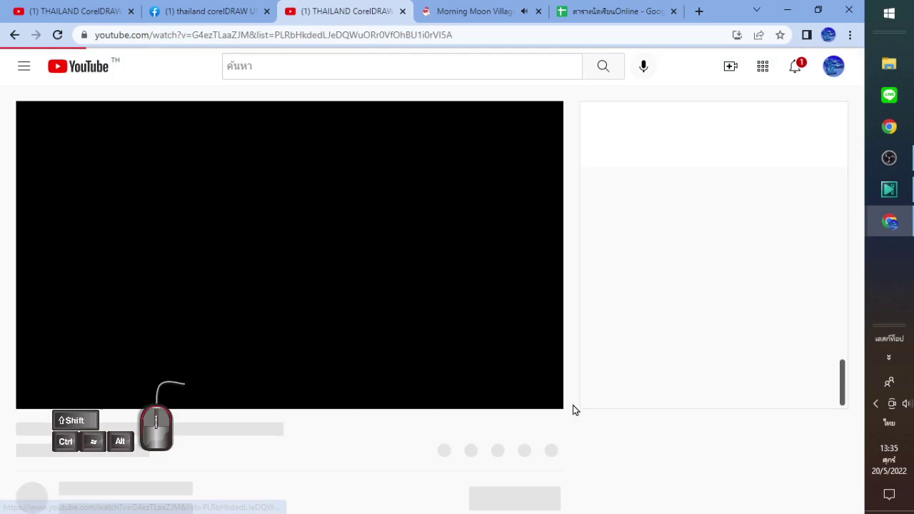
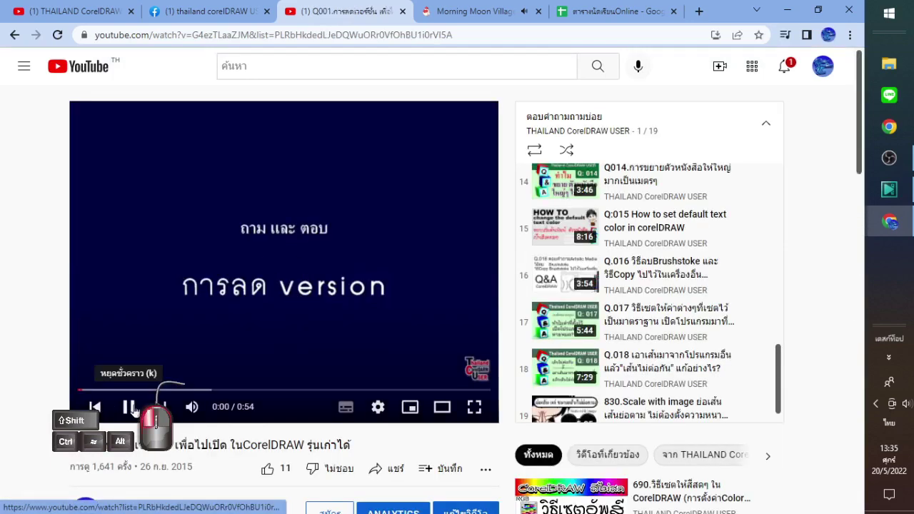
scroll(down, 3)
scroll(up, 3)
scroll(up, 3)
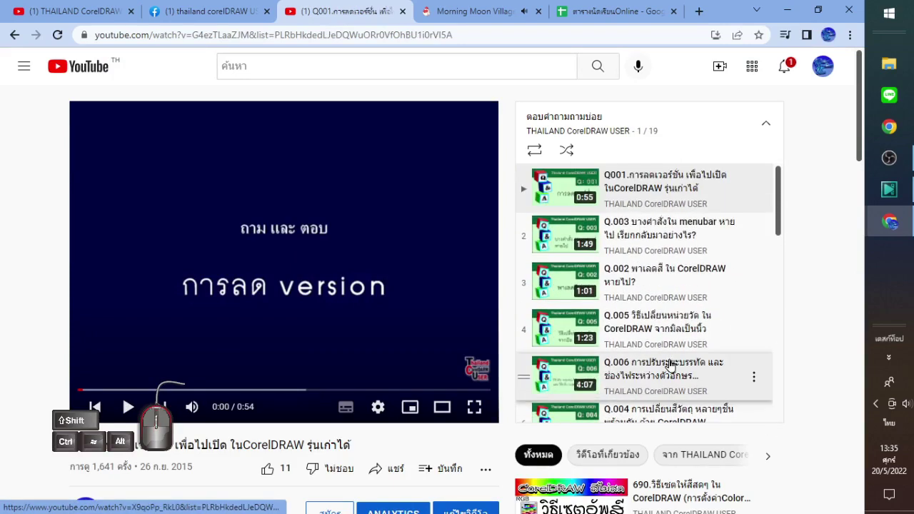
scroll(up, 3)
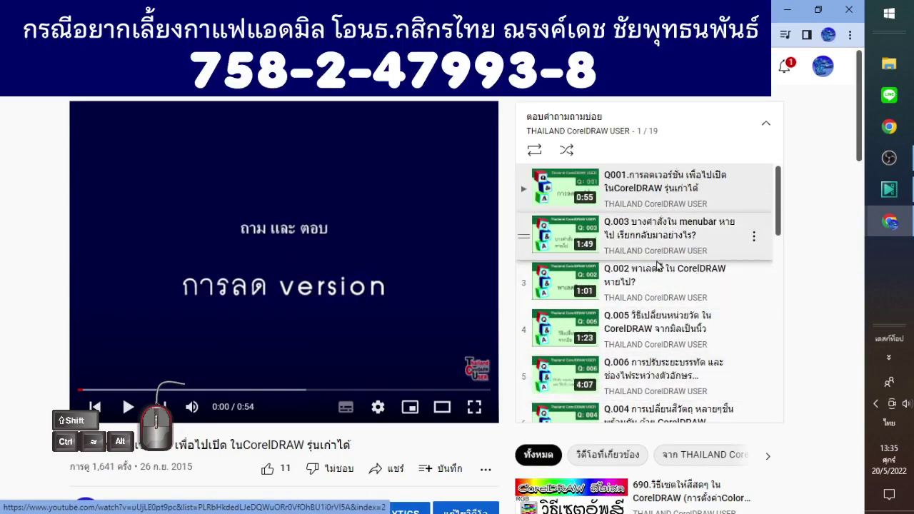
scroll(up, 3)
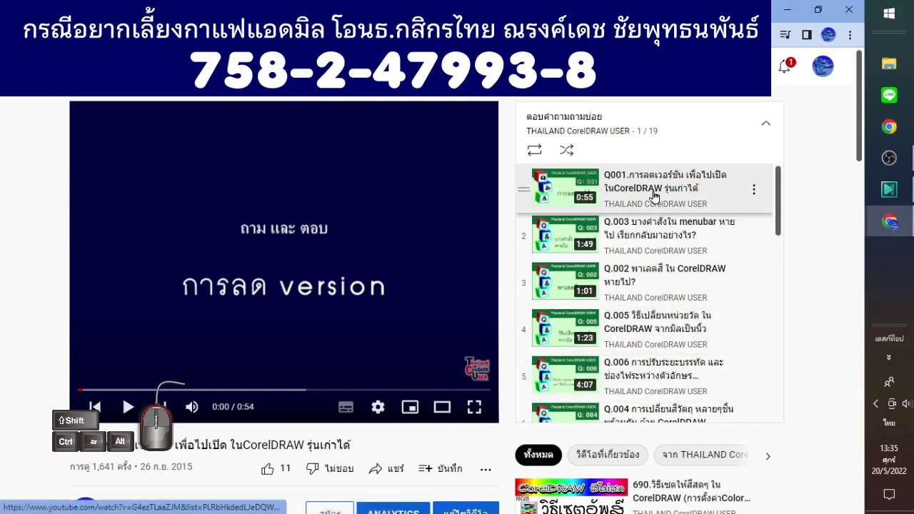
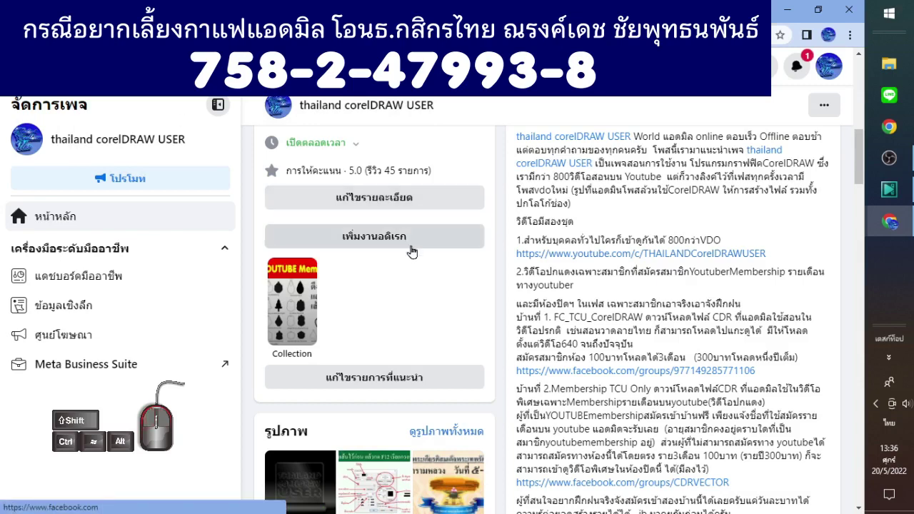
- Browse the page's photo grid down past the CorelDRAW posters, car drawings and cap photos
click(131, 387)
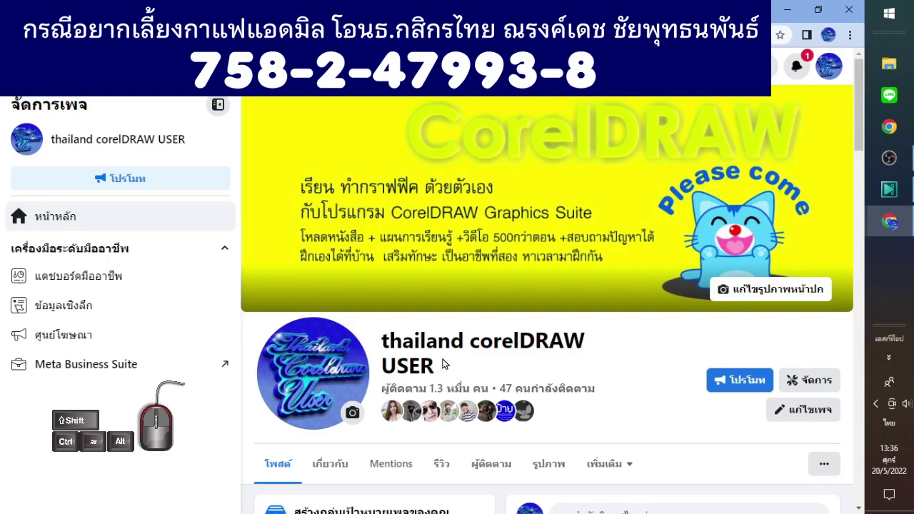
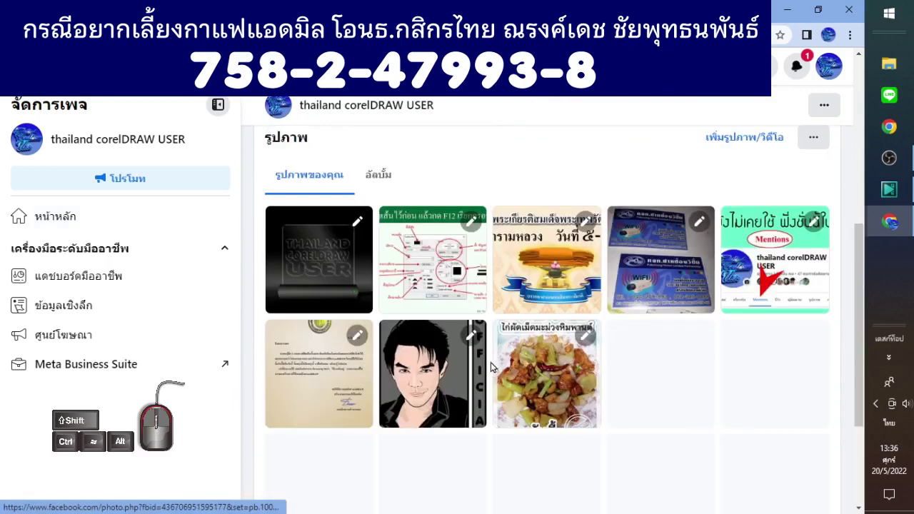
scroll(down, 3)
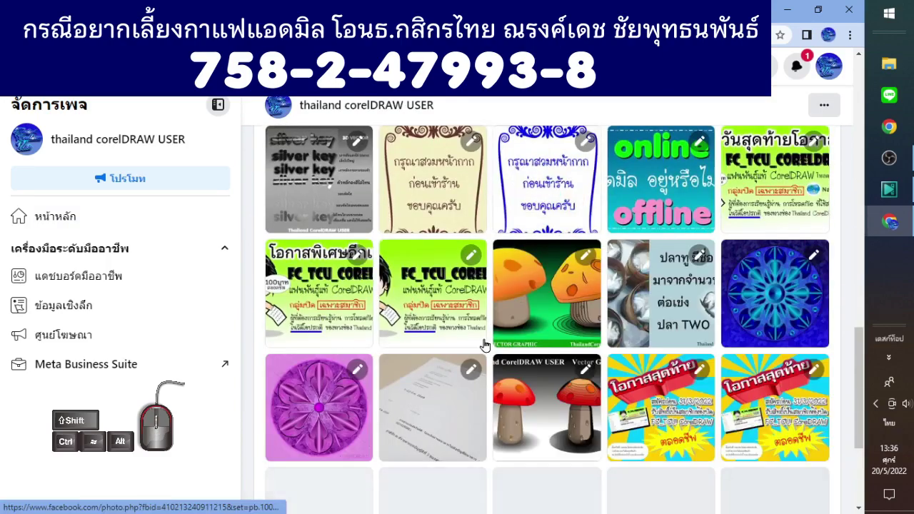
scroll(down, 3)
scroll(down, 3)
scroll(down, 3)
scroll(down, 3)
scroll(down, 3)
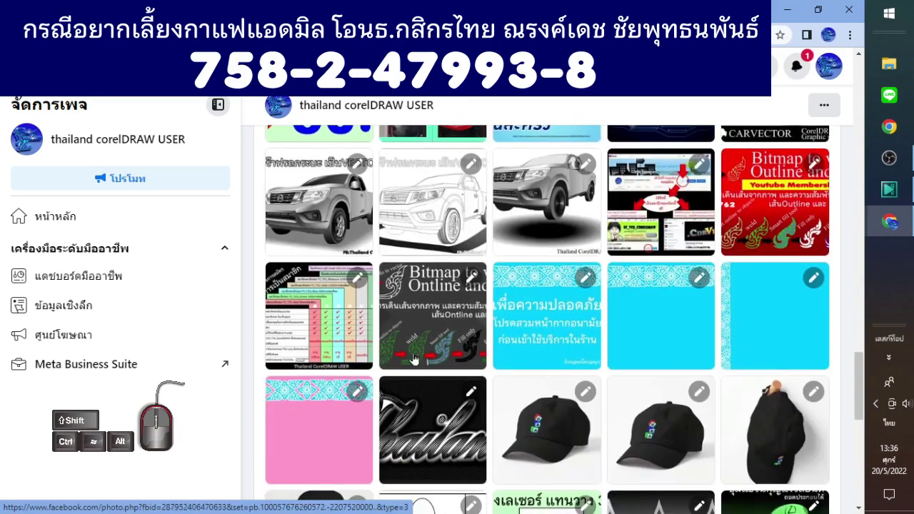
scroll(down, 3)
scroll(down, 3)
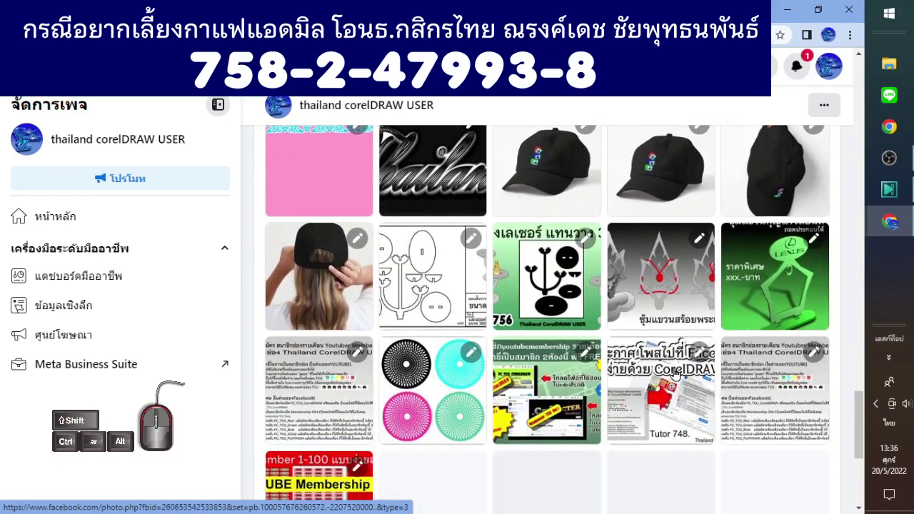
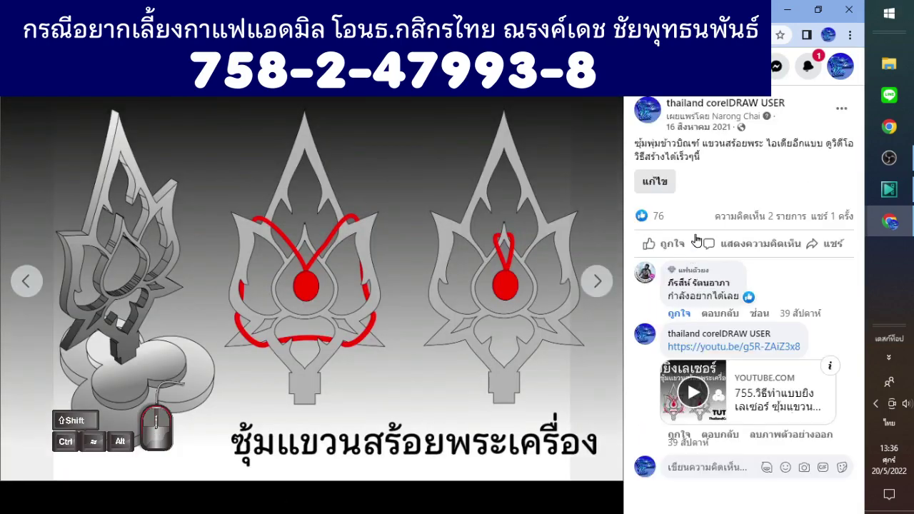
- Scroll the full-size amulet-hanger ornament photo to see its post, likes and comments
scroll(down, 3)
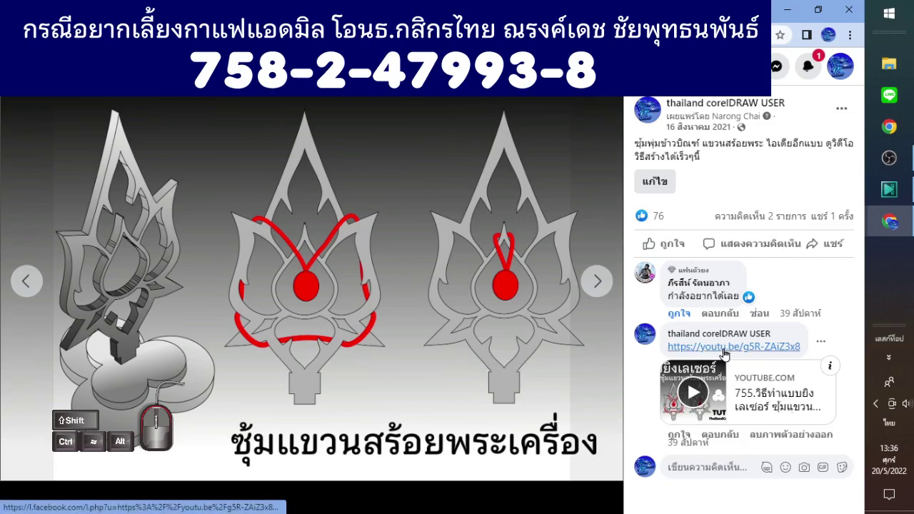
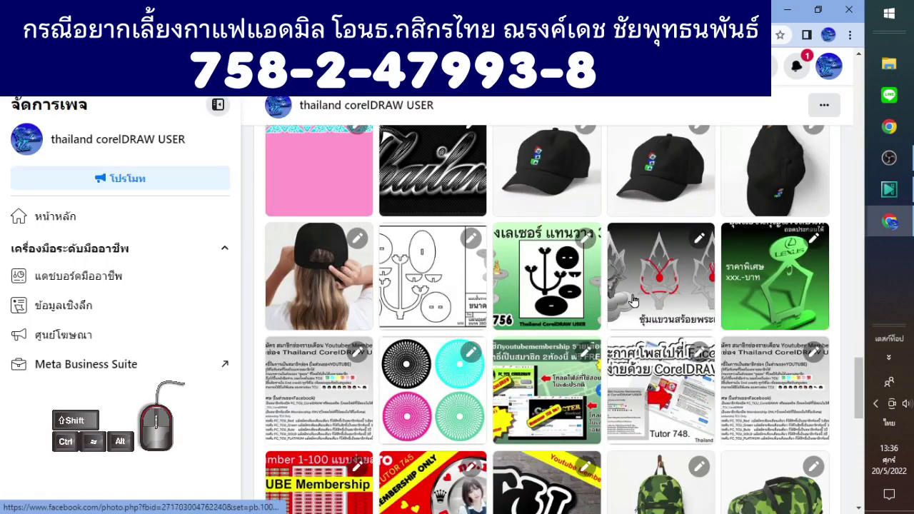
scroll(down, 3)
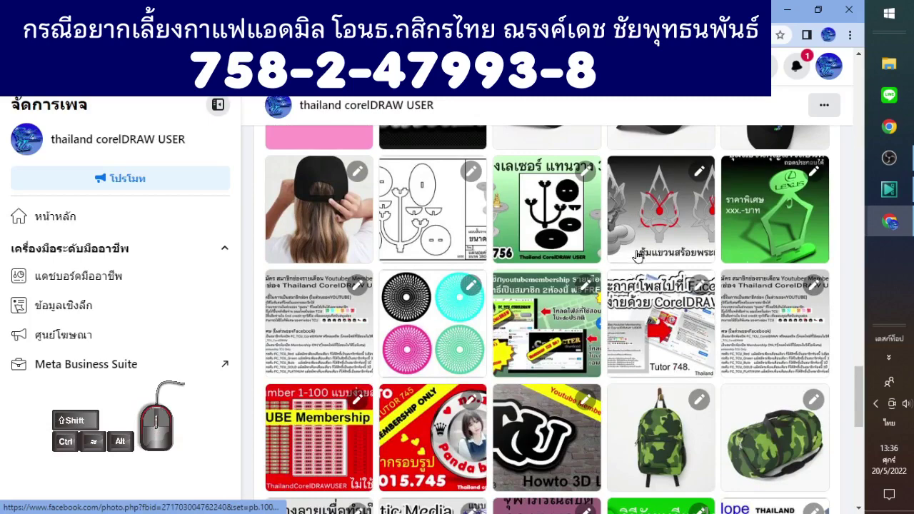
scroll(down, 3)
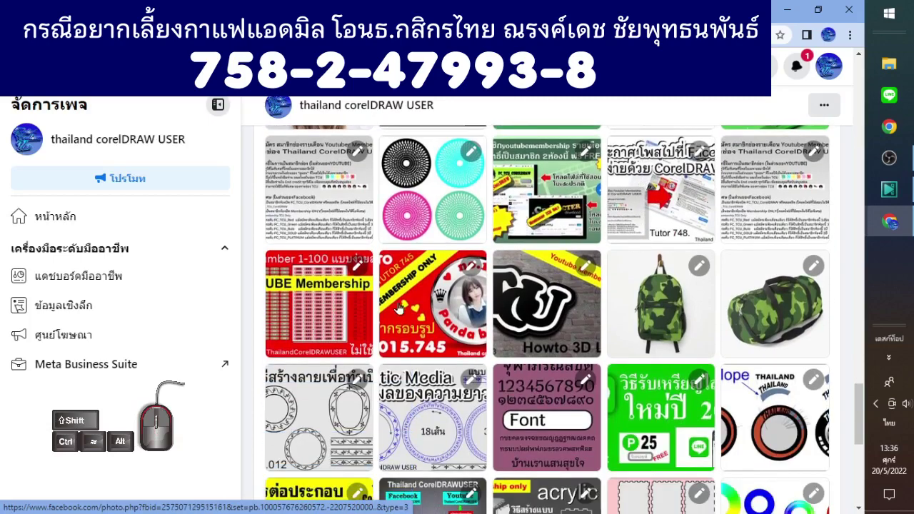
scroll(down, 3)
scroll(down, 3)
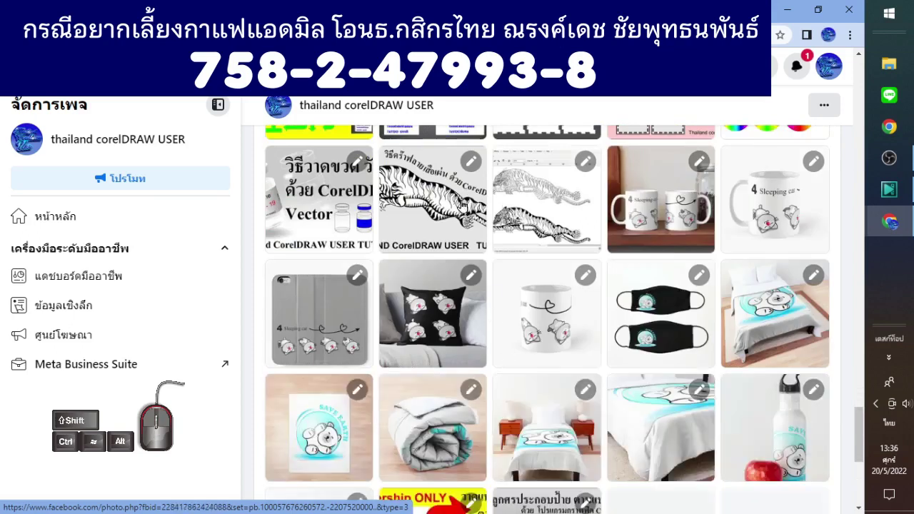
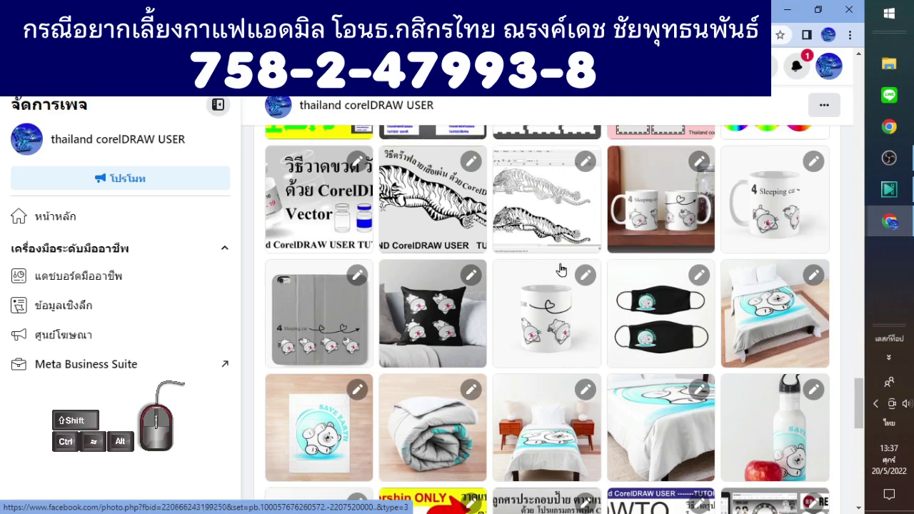
scroll(down, 3)
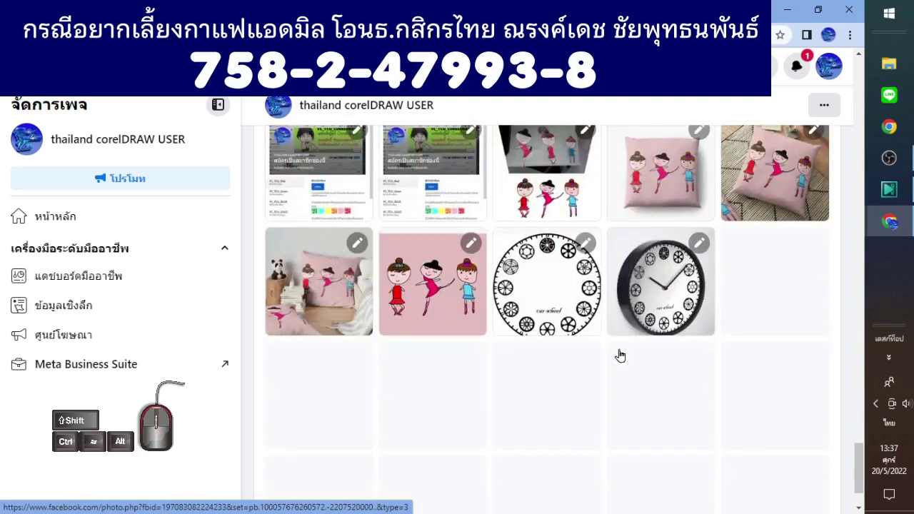